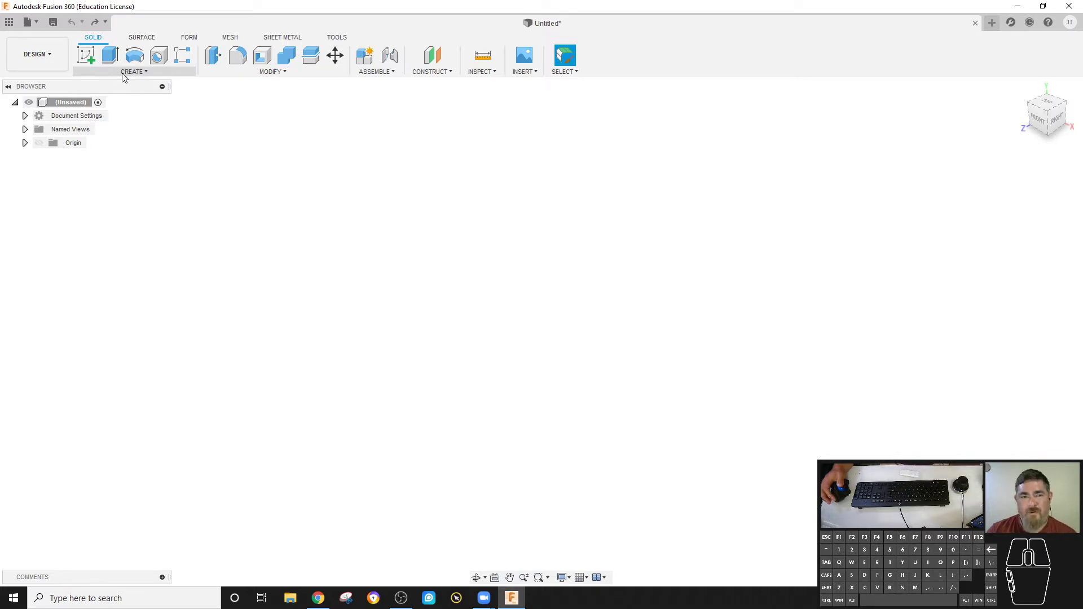
Step: Start a solid box on the ground plane and place its base corner
click(125, 76)
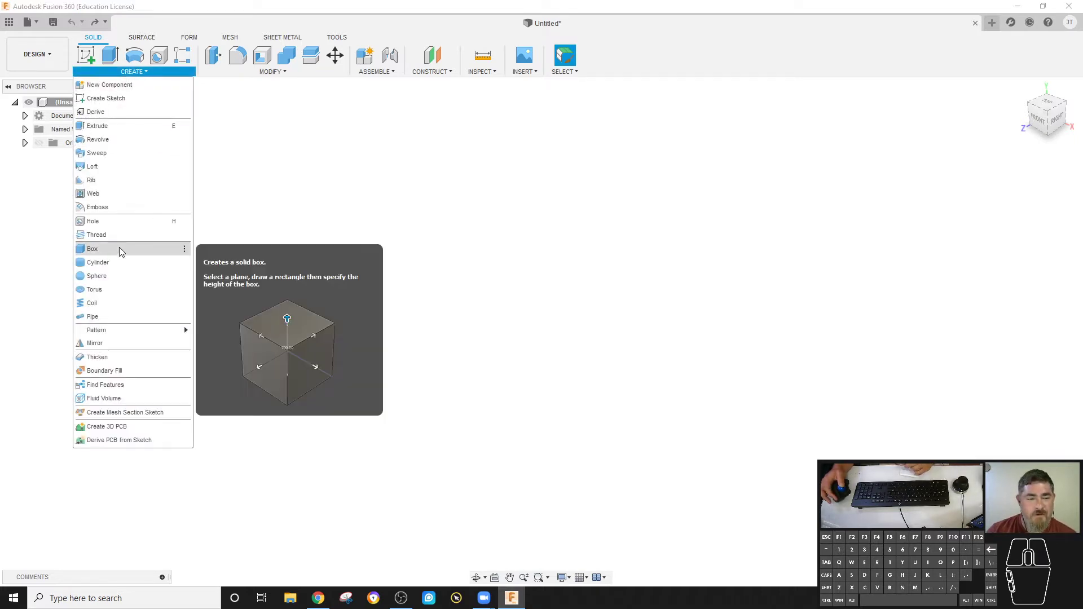
click(122, 251)
click(488, 447)
click(487, 429)
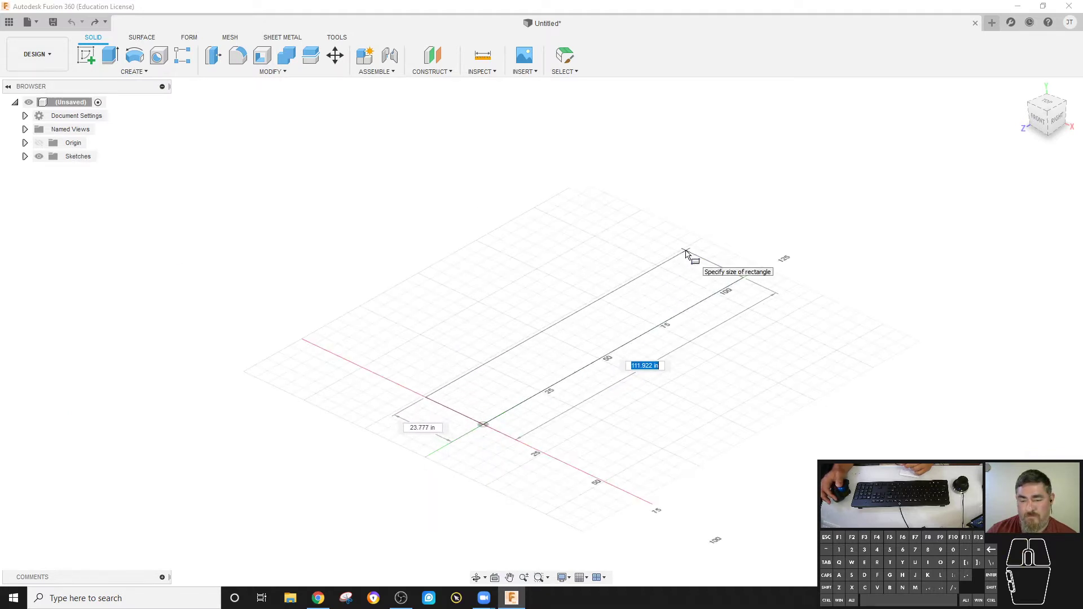
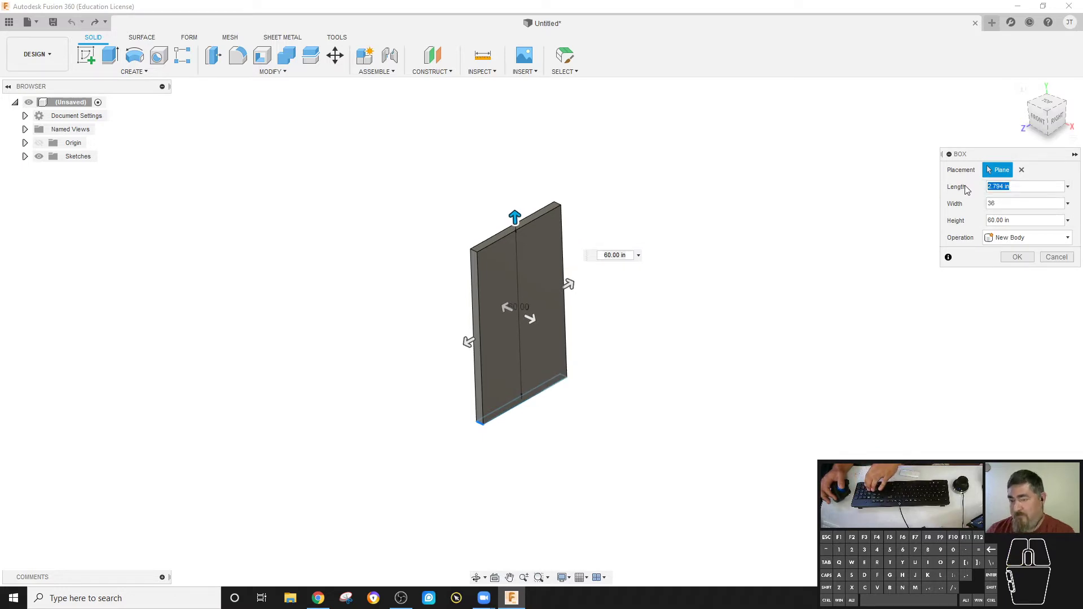
Step: Size the wall 4 in thick, 36 in wide and 7'6" tall, checking document units, and confirm it
click(1025, 212)
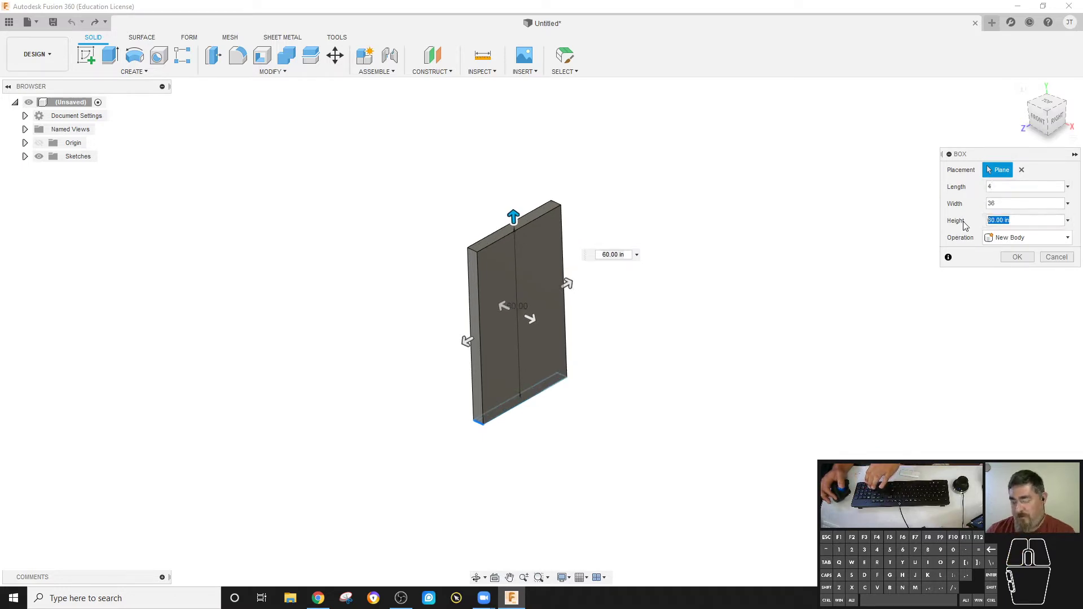
click(1036, 217)
key(')
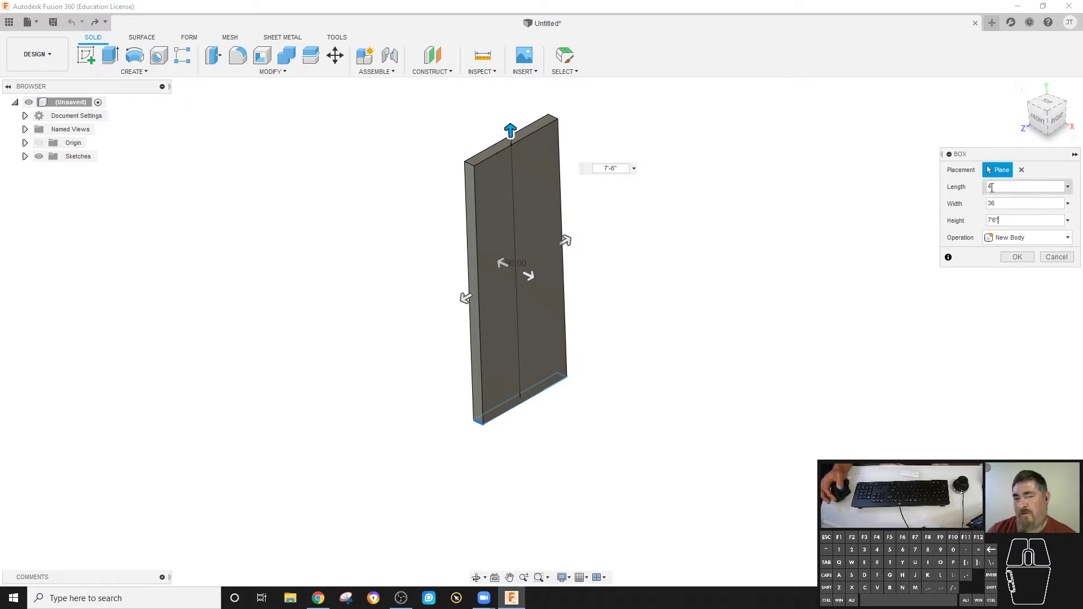
click(27, 119)
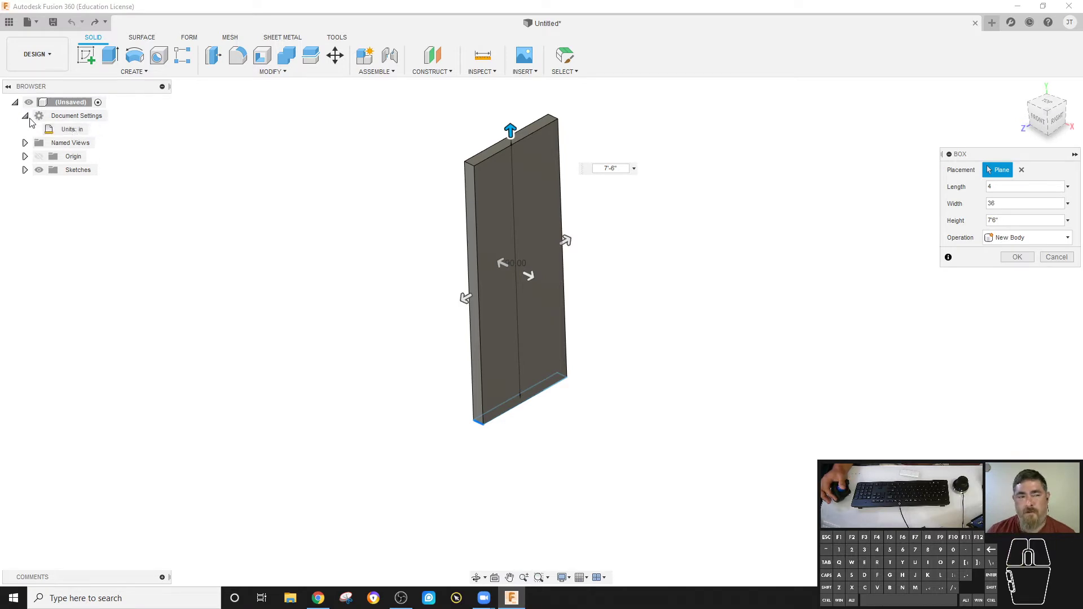
click(29, 120)
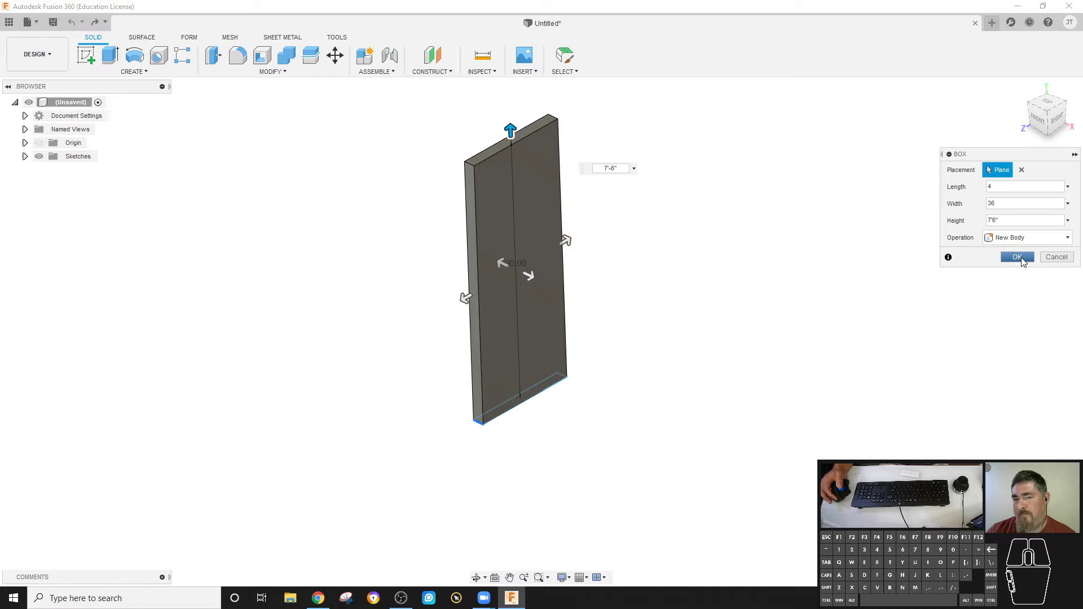
click(1025, 260)
Step: Add a second 36 × 4 in wall on the first wall's face, height matching, joined into a corner
click(110, 72)
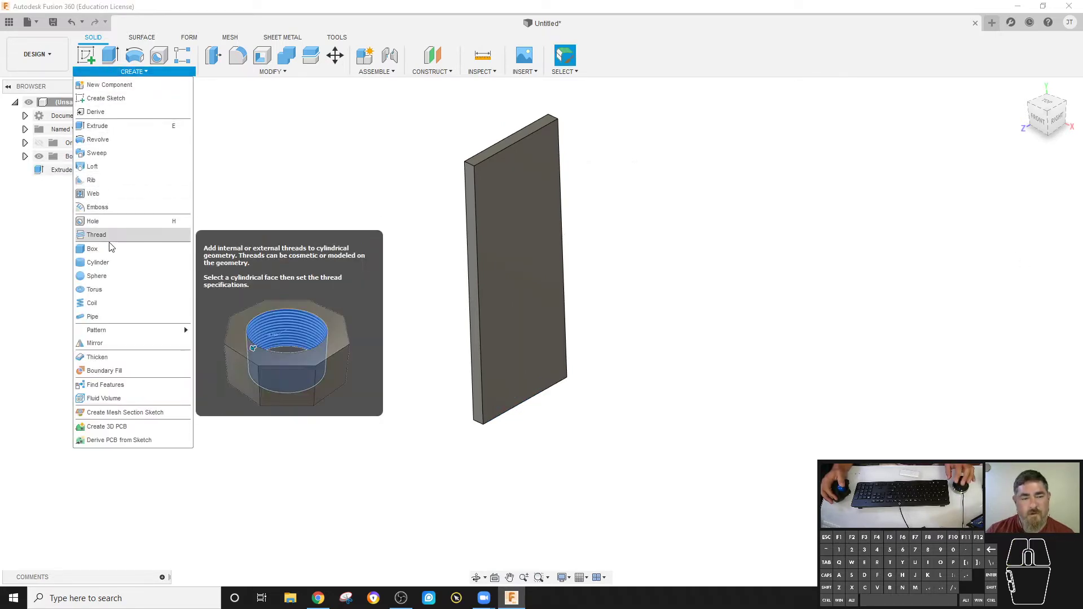
click(111, 251)
scroll(up, 3)
click(549, 327)
click(572, 329)
click(559, 135)
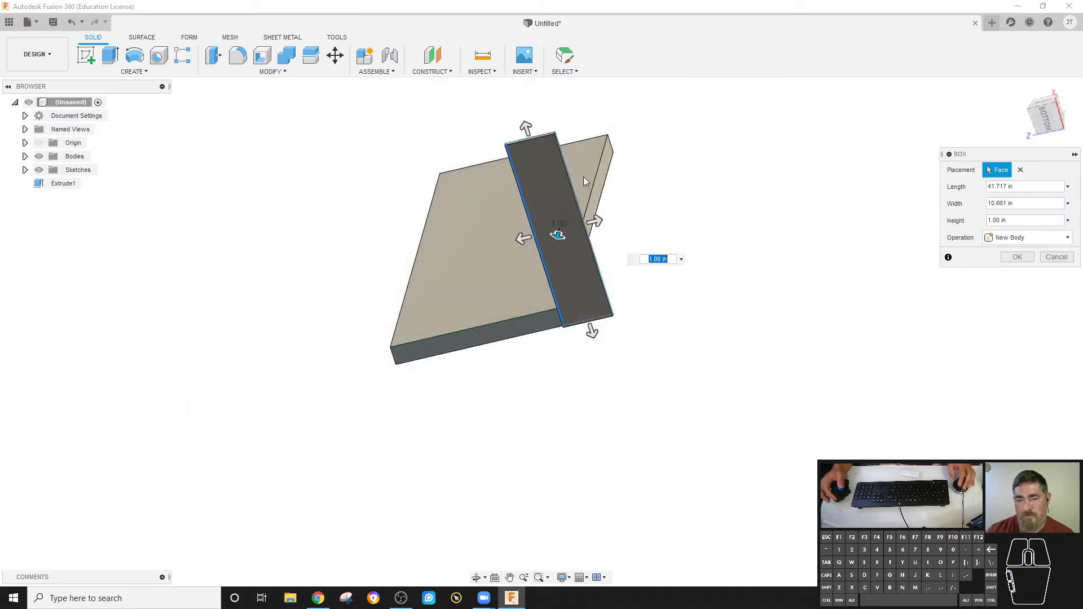
click(582, 347)
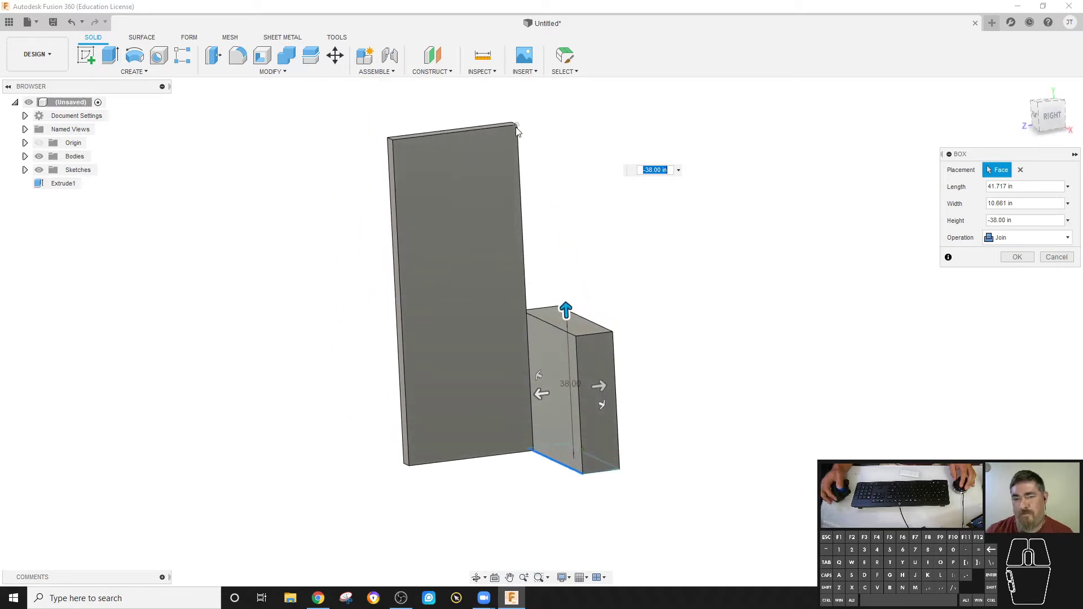
click(518, 130)
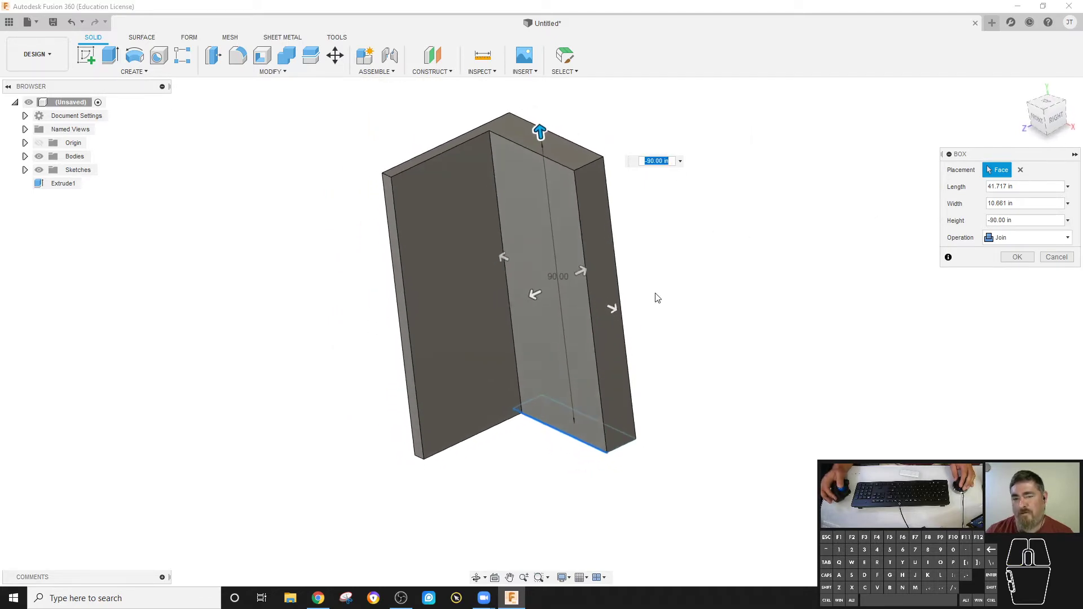
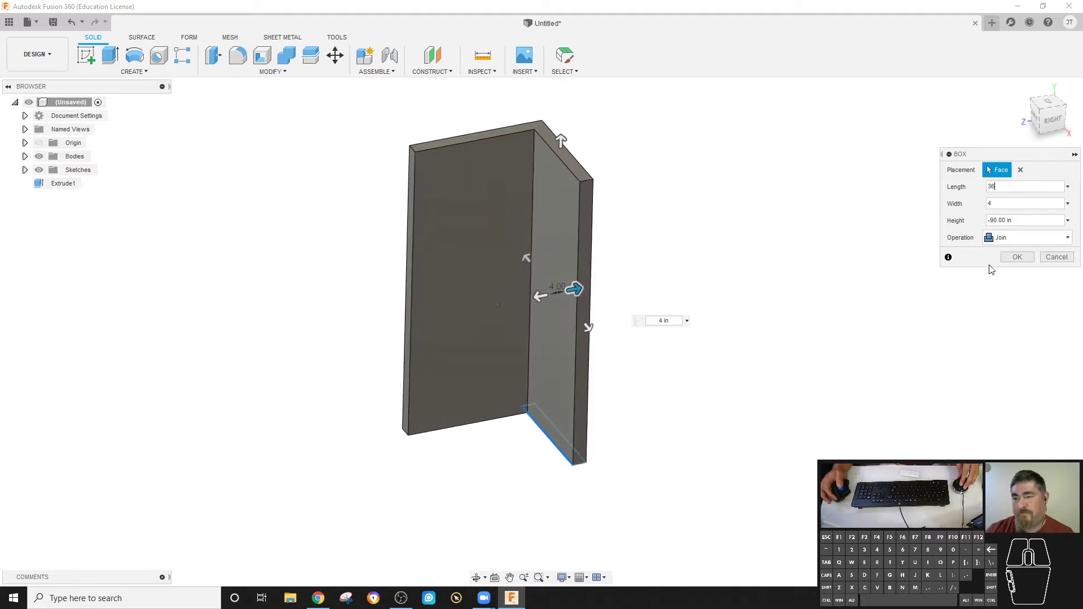
click(1022, 259)
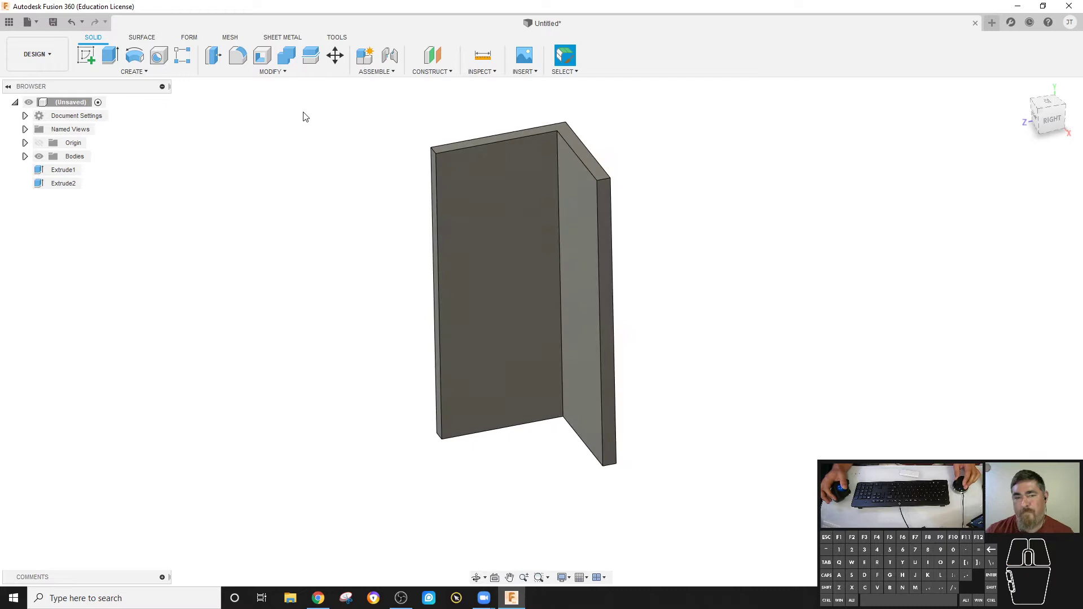
Step: Offset the first wall's outer end face by 12 in
click(221, 63)
scroll(up, 3)
click(452, 240)
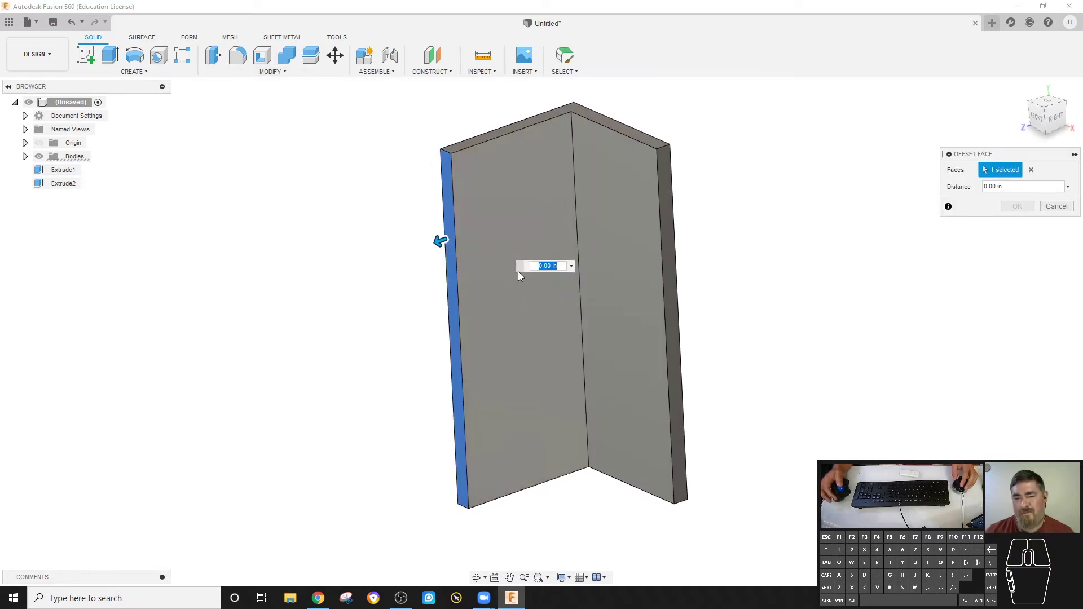
drag(438, 239, 392, 257)
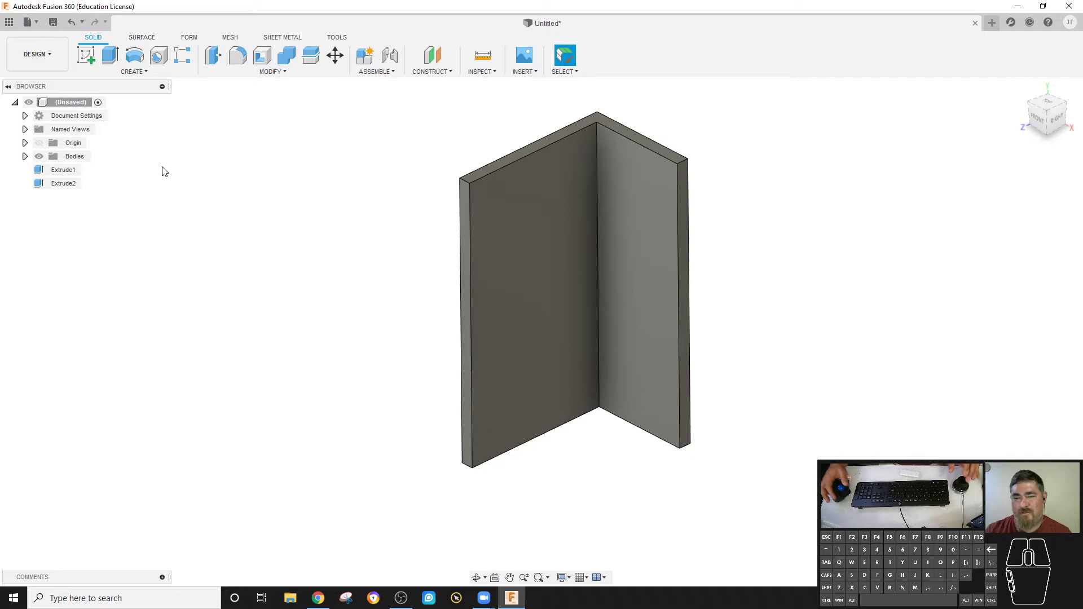
Step: Restart the box on the walls' bottom face, drawing its base from the inner wall corner
click(102, 74)
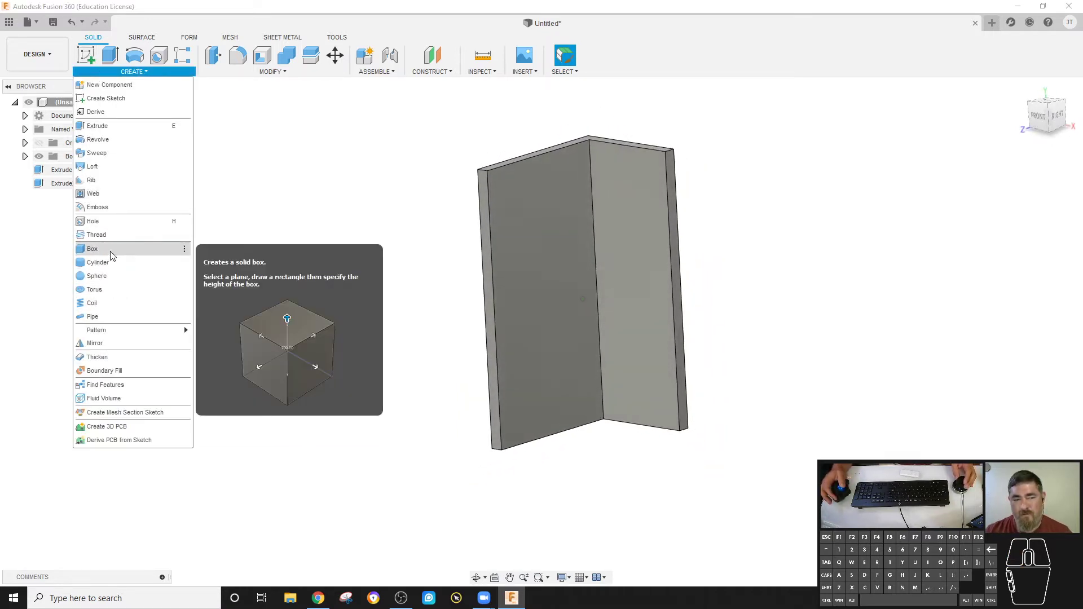
click(108, 253)
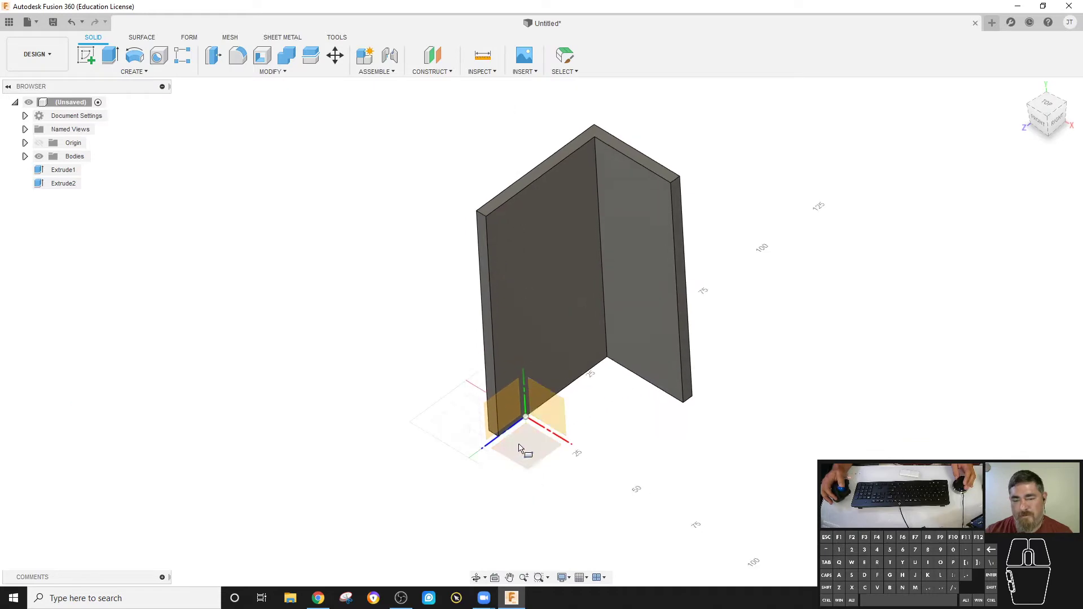
click(524, 447)
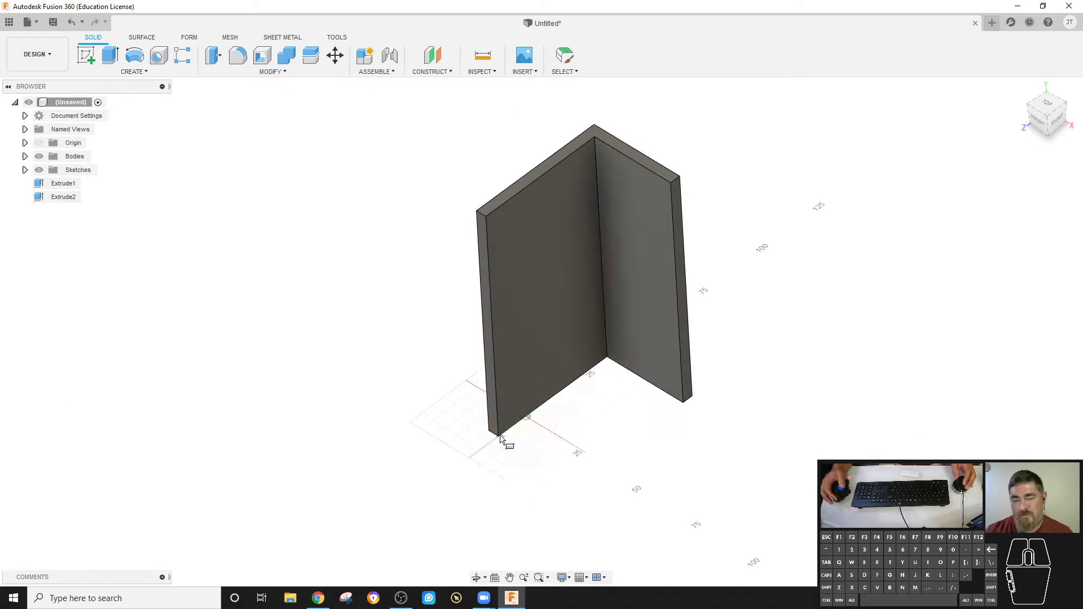
key(Escape)
click(136, 75)
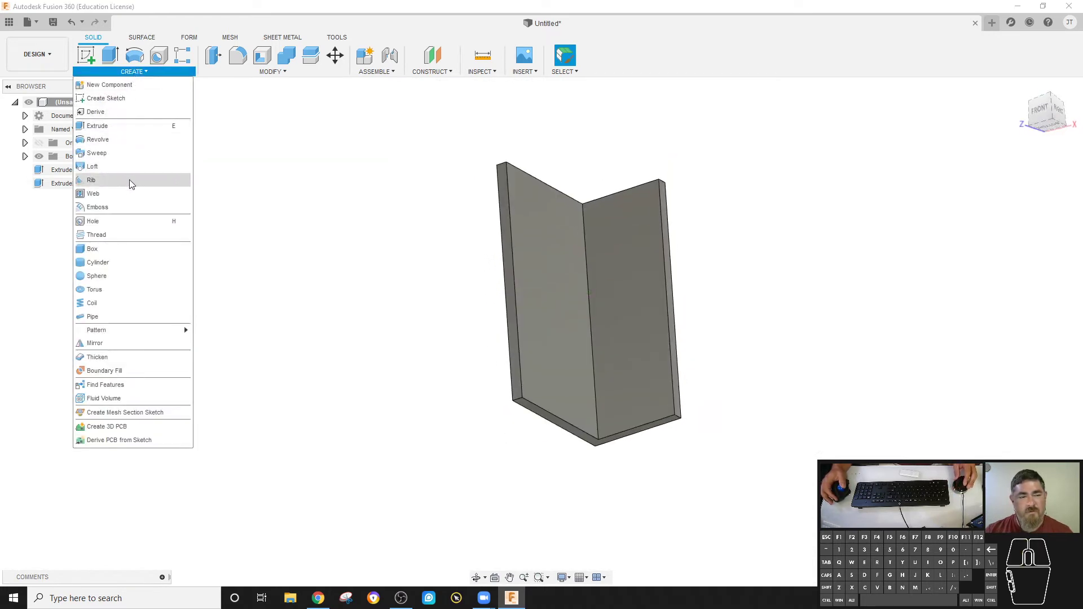
click(125, 253)
scroll(up, 3)
click(535, 399)
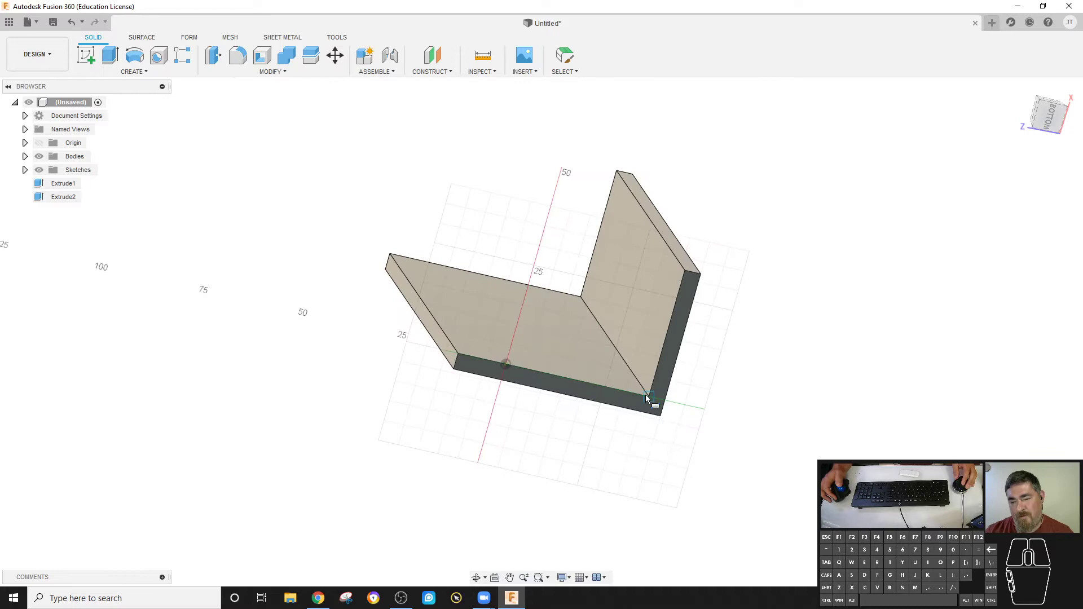
click(651, 399)
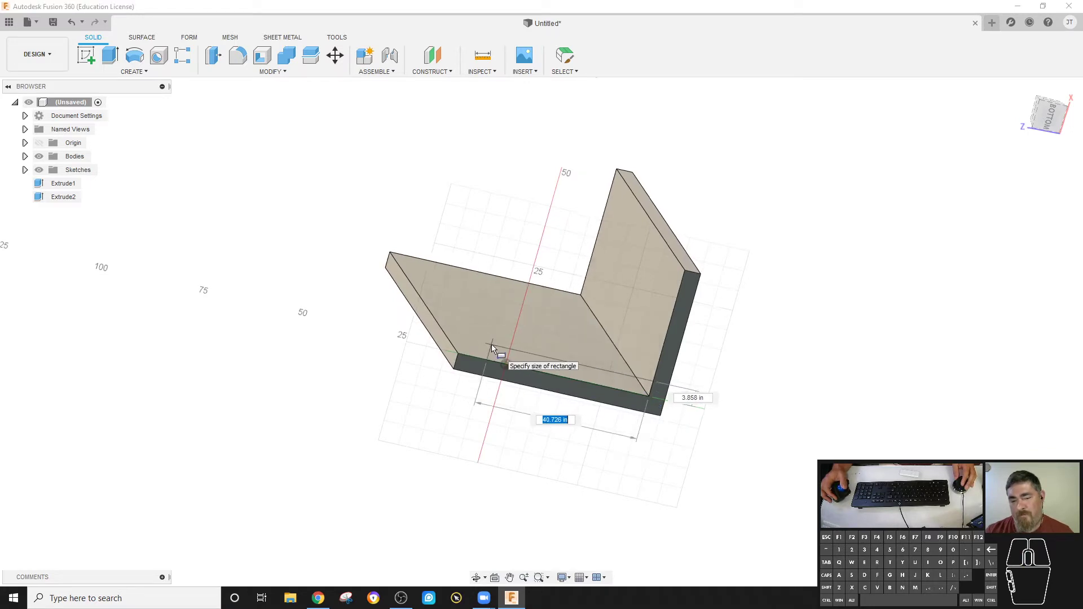
click(489, 346)
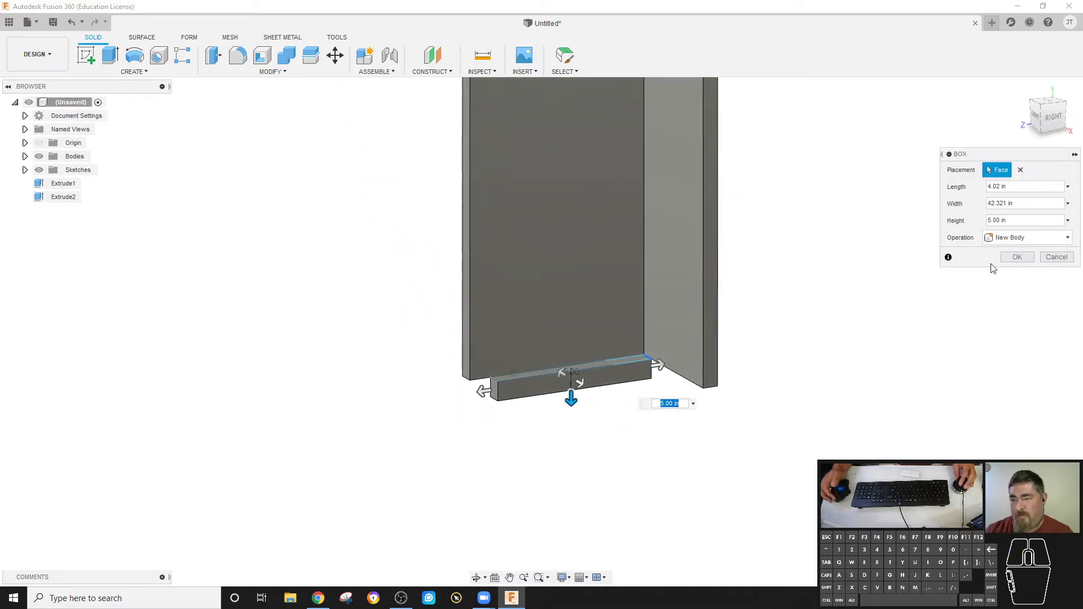
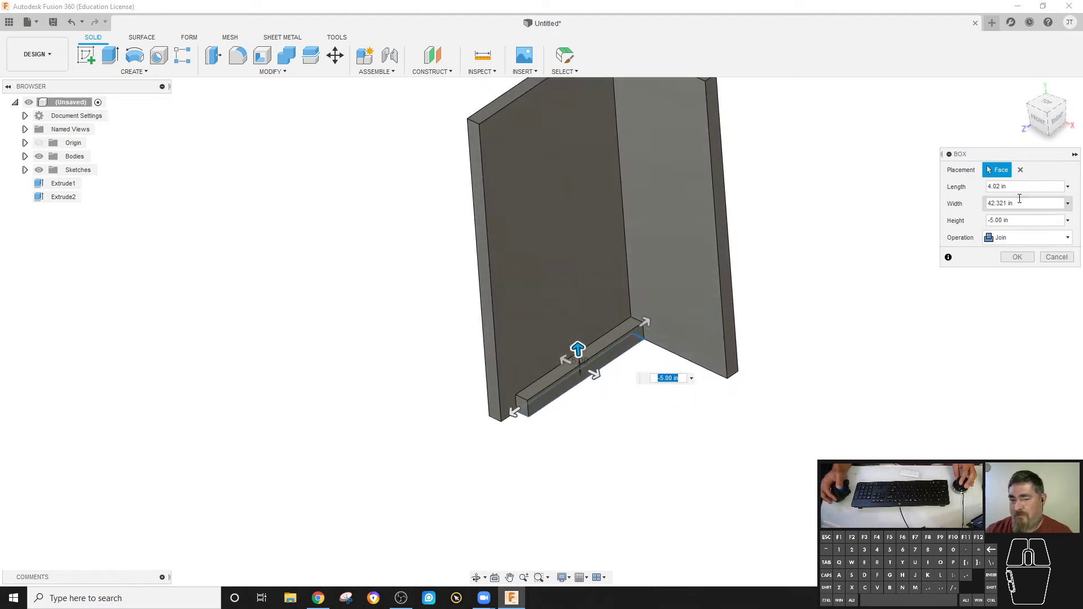
Step: Size the slab 18 × 36 in, 1 in thick, as a separate New Body, and confirm it
click(1024, 202)
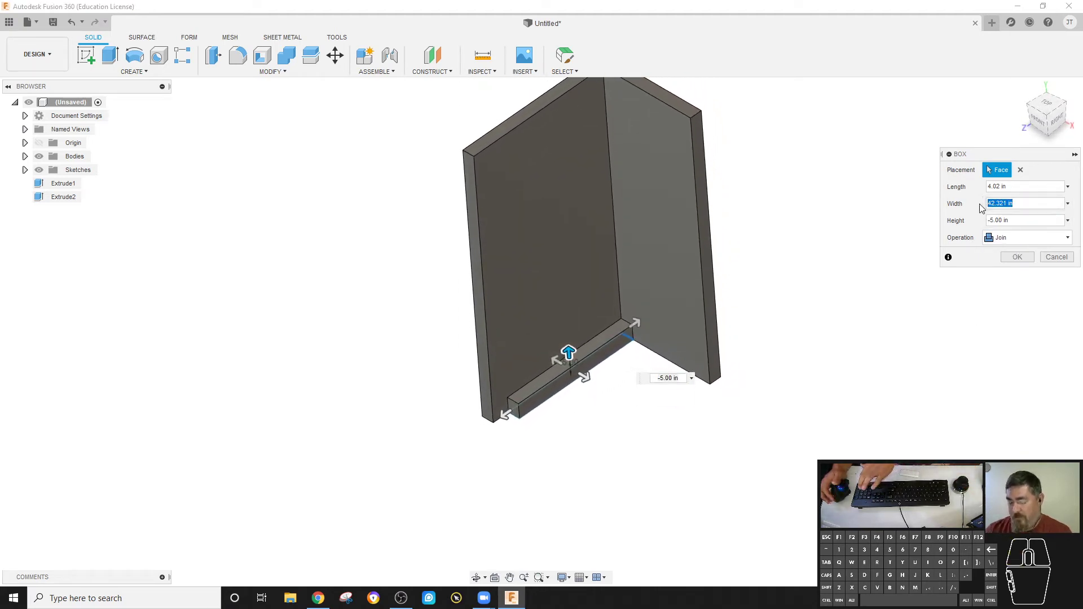
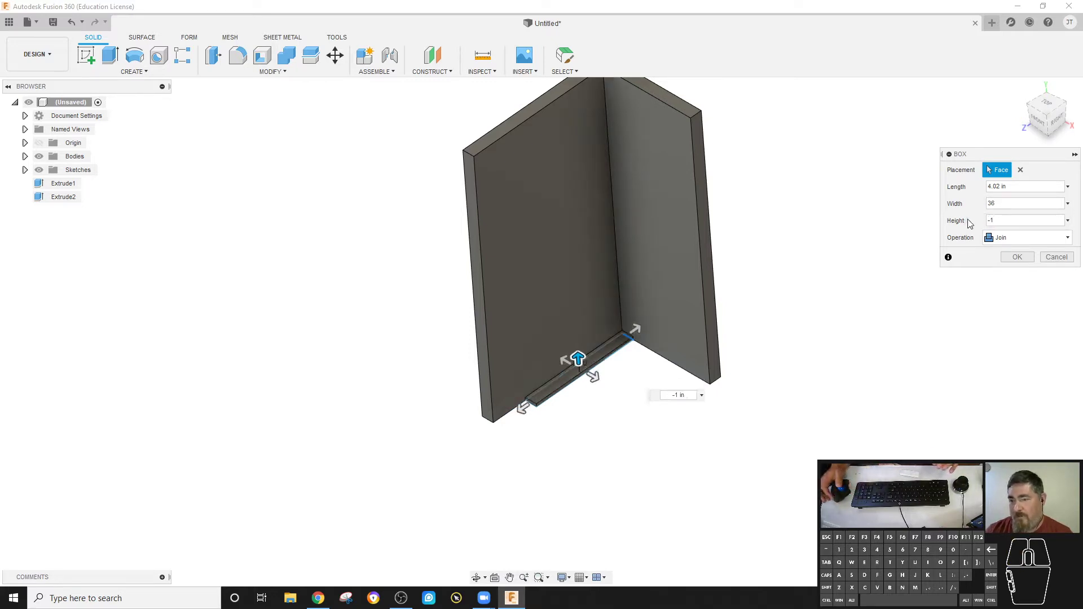
click(1015, 185)
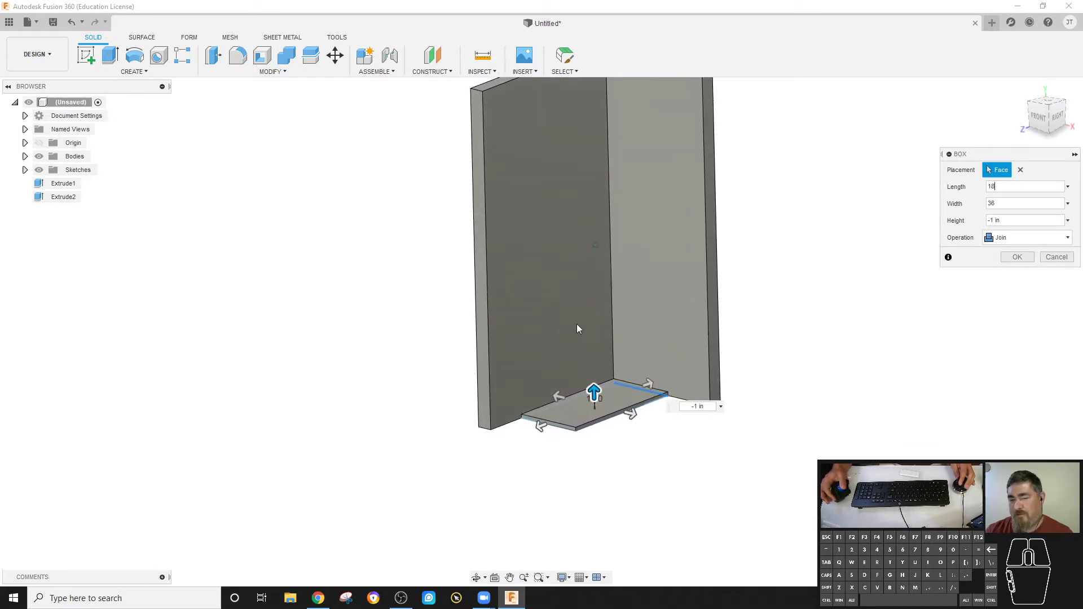
click(1031, 236)
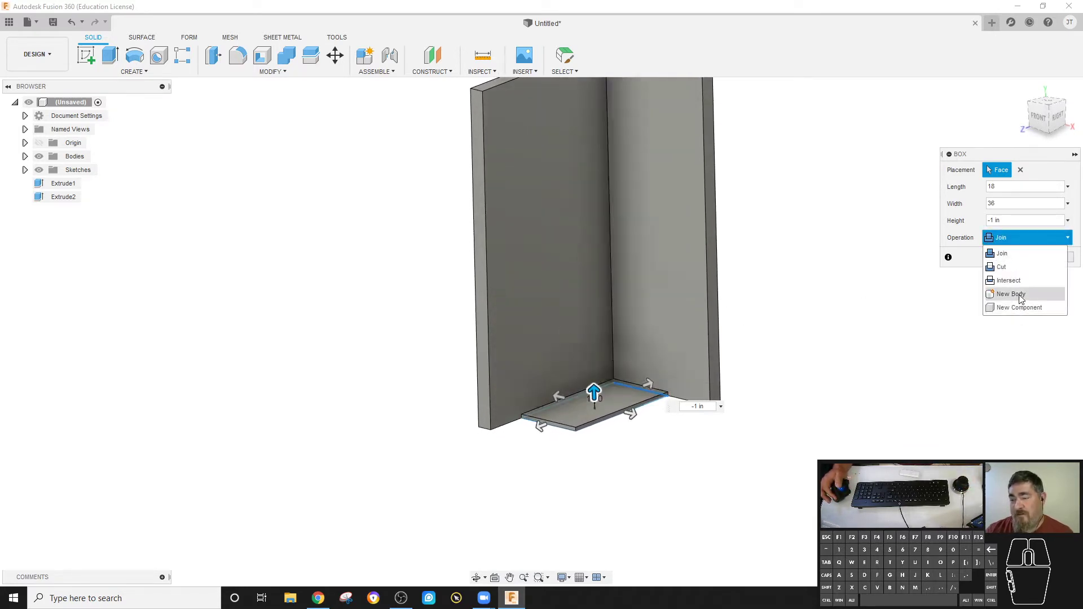
click(1023, 297)
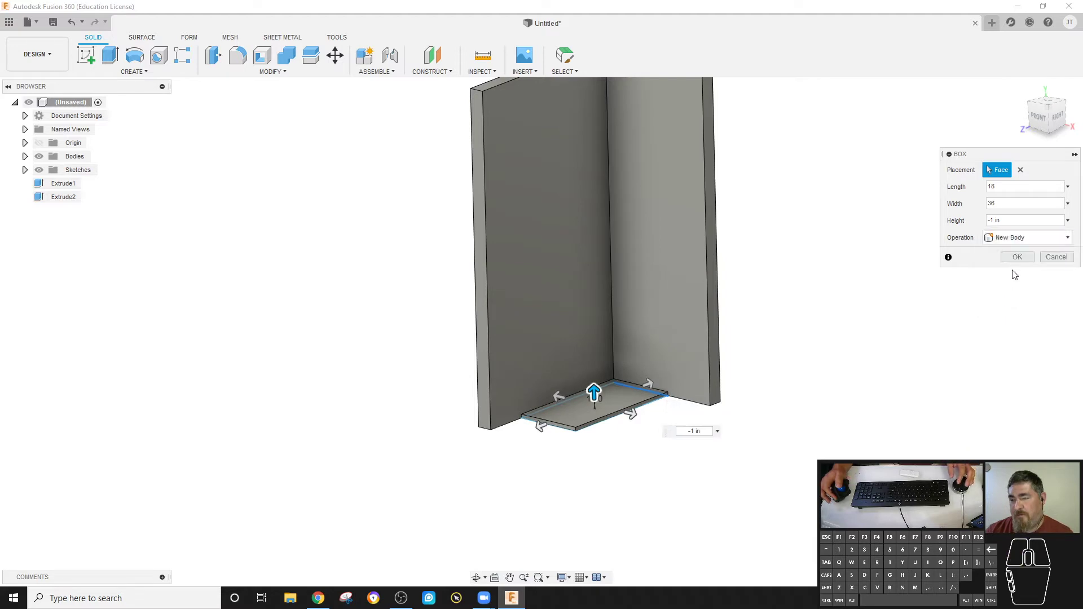
click(1026, 259)
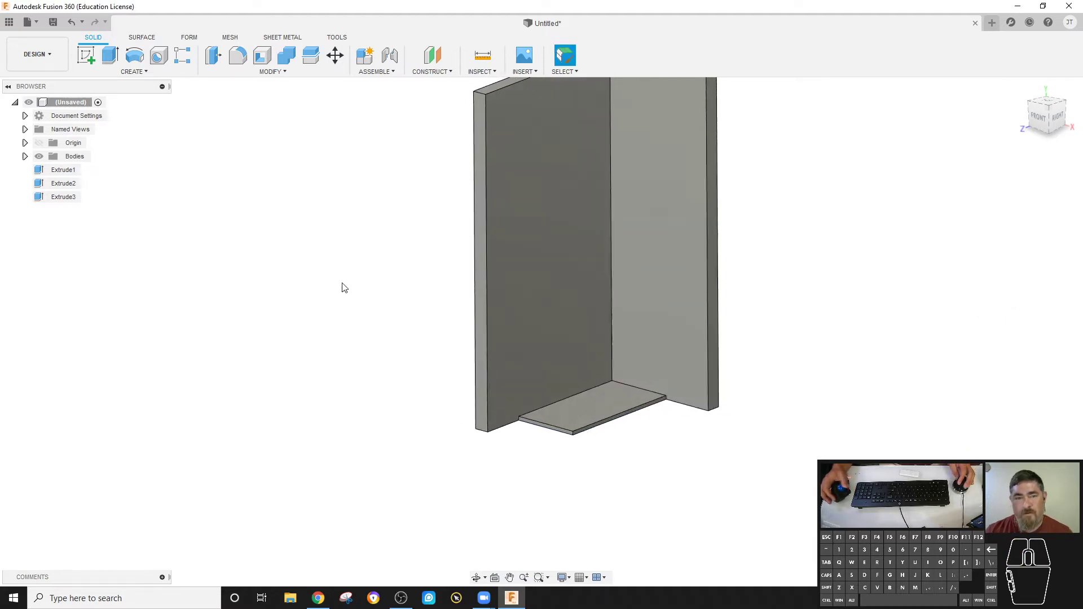
Step: Move the slab body 30 in up in Z so it becomes the desktop
click(335, 62)
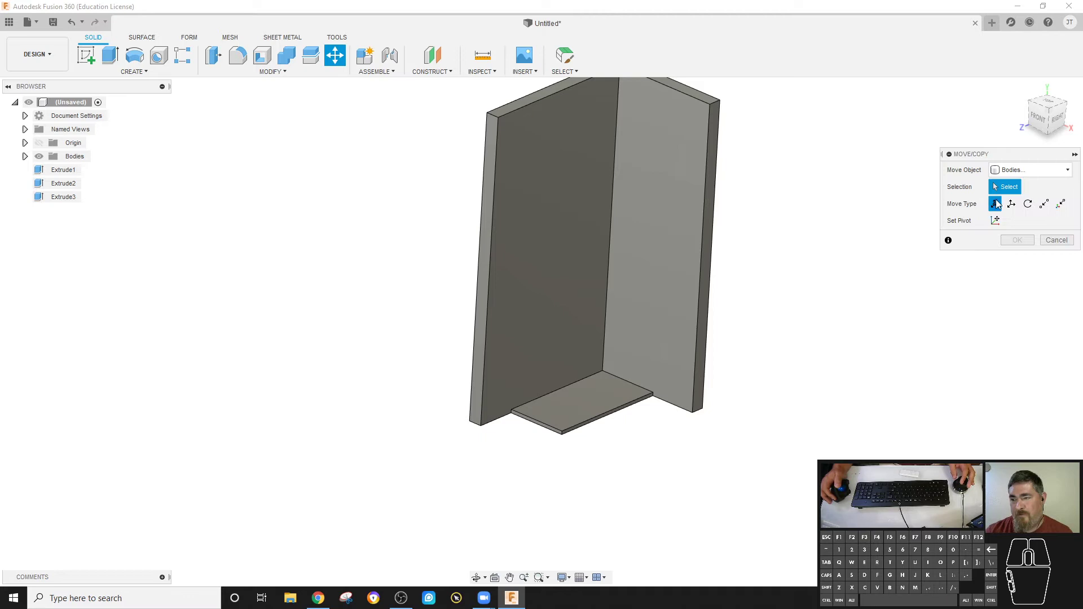
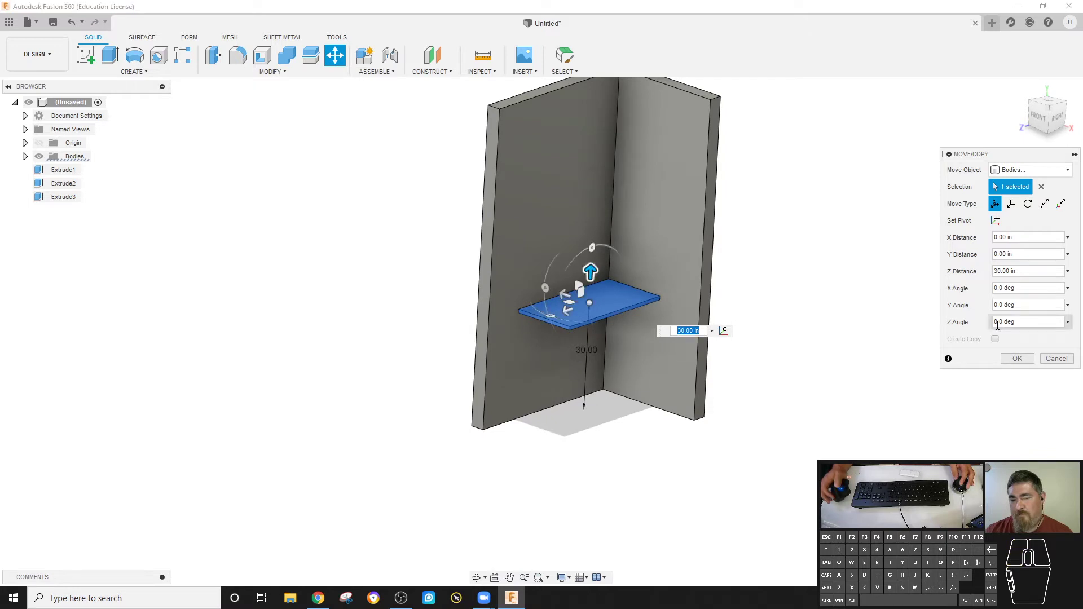
click(1016, 361)
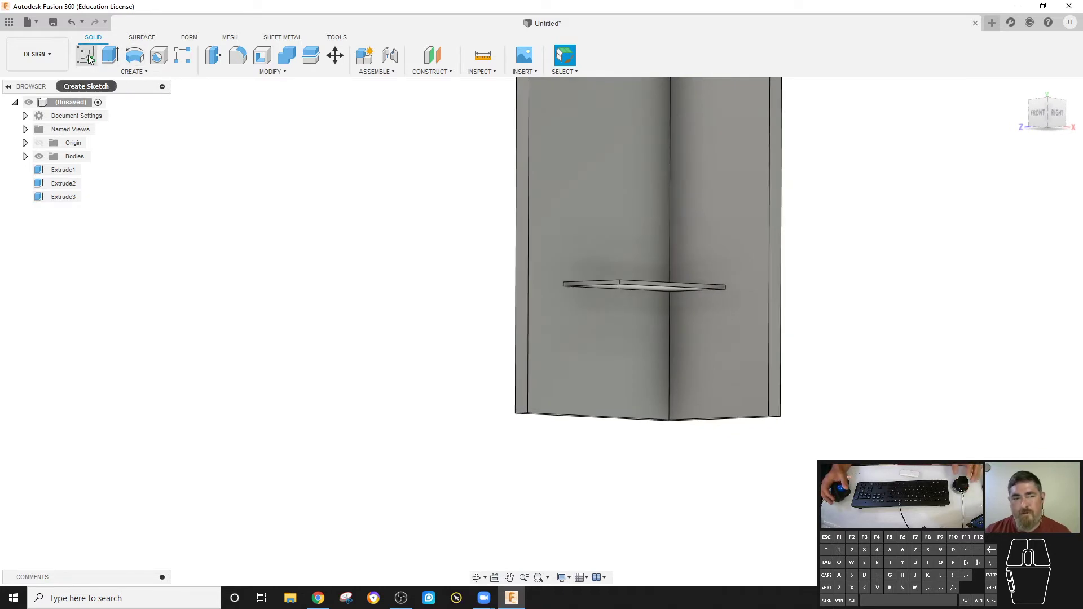
Step: Create a 1.5 × 3.5 in, 36 in long rail under the desktop as a separate body
click(106, 77)
click(105, 252)
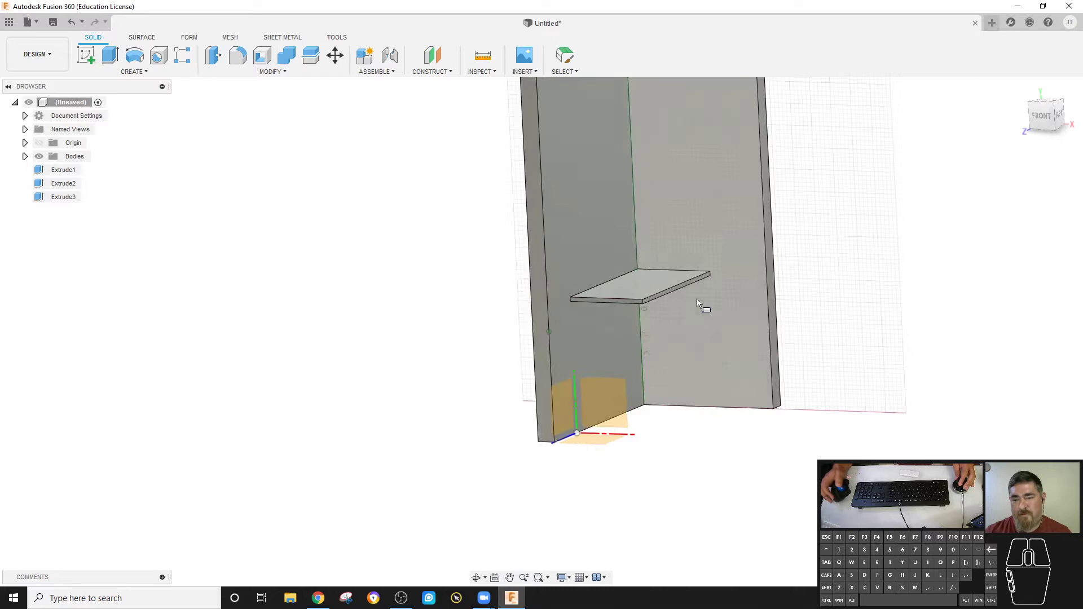
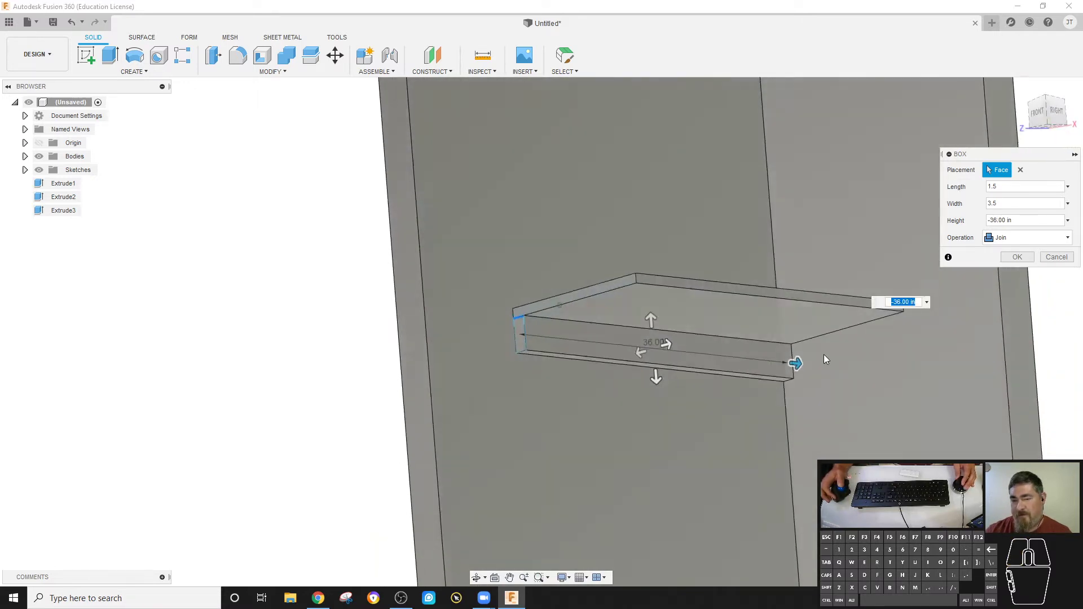
click(1031, 240)
click(1023, 296)
click(1015, 261)
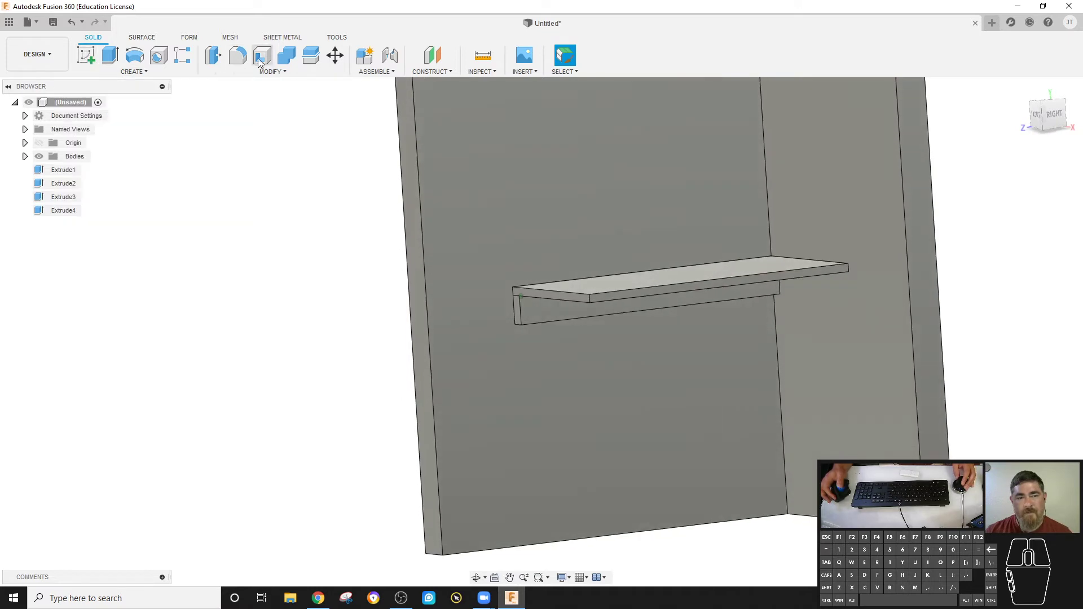
Step: Create a 1.5 × 3.5 in, 5 in tall block under the desktop's far end as a New Body
click(112, 72)
click(98, 250)
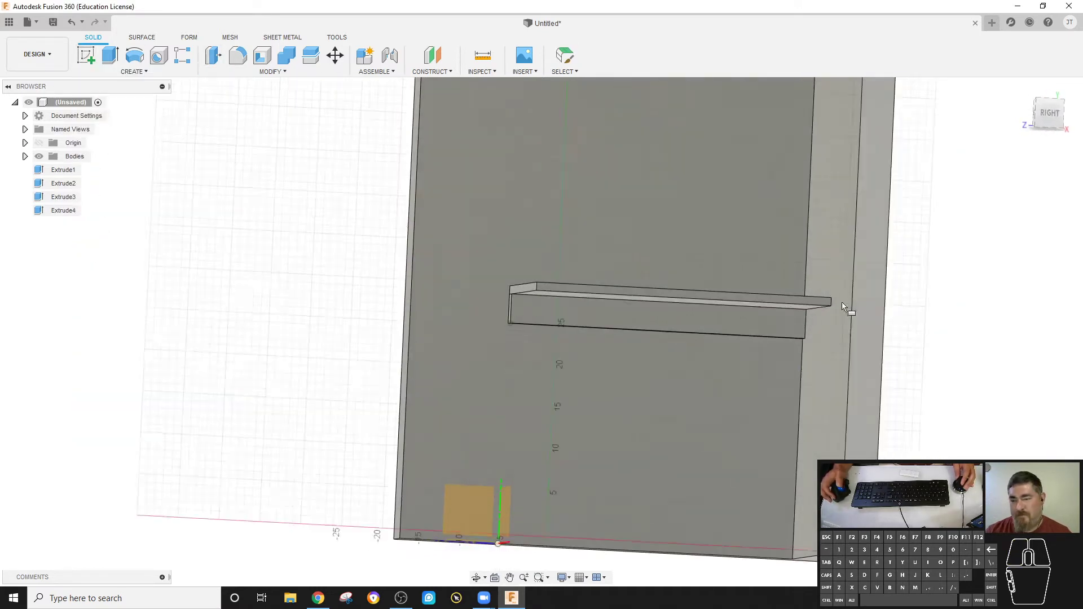
middle_click(829, 304)
middle_click(829, 306)
click(829, 307)
scroll(up, 3)
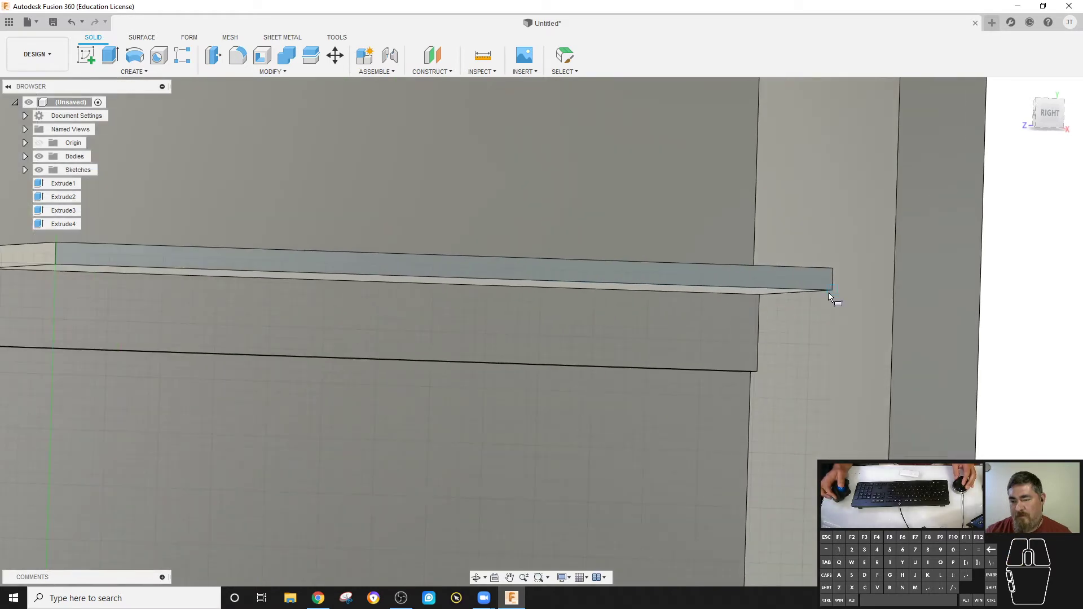
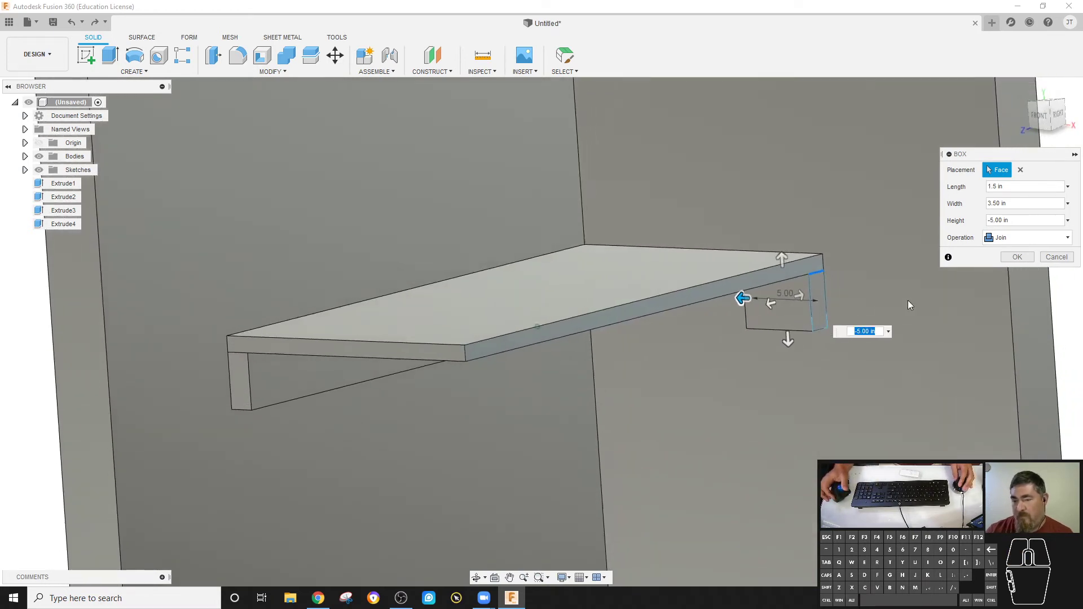
click(1016, 244)
click(1022, 297)
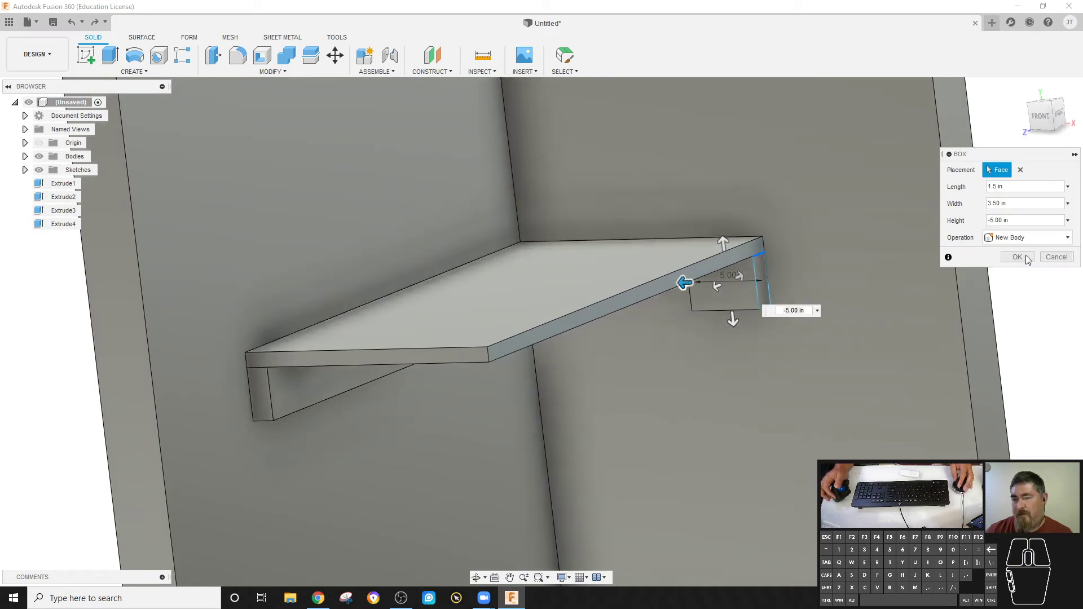
click(1022, 260)
click(158, 76)
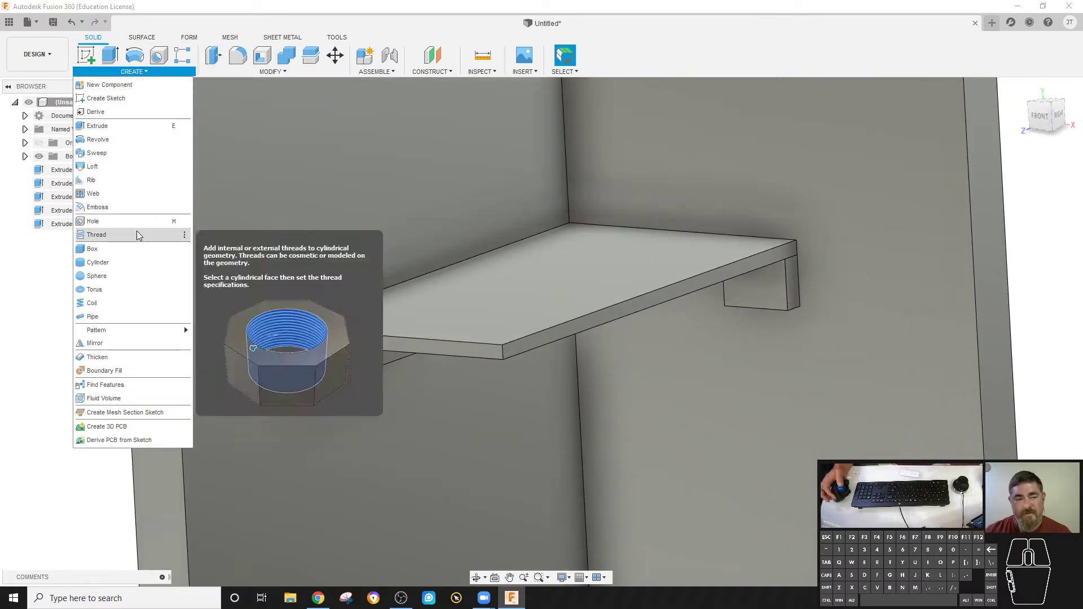
click(137, 252)
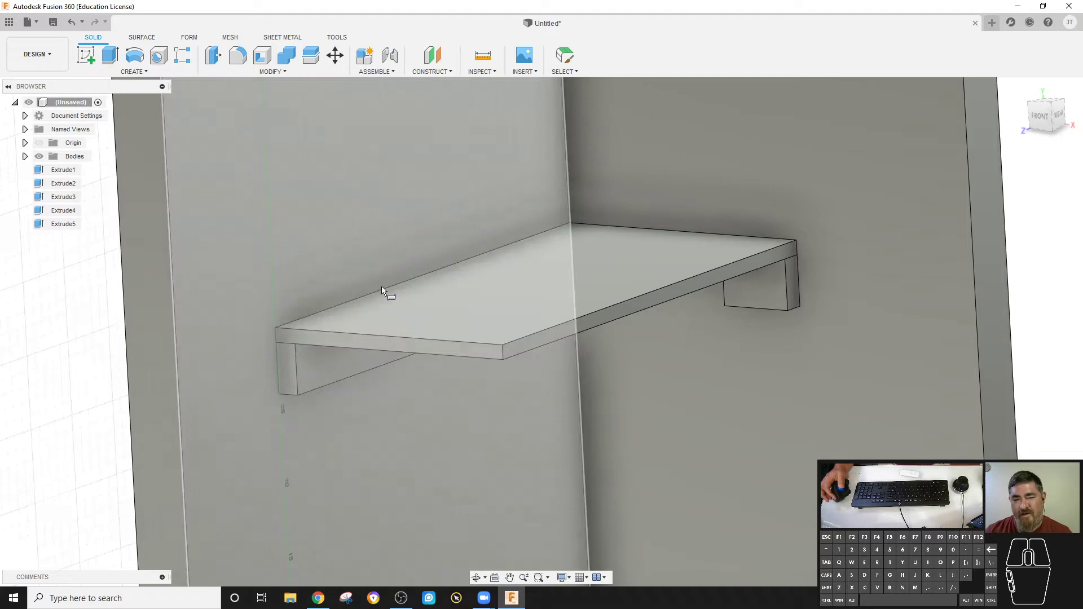
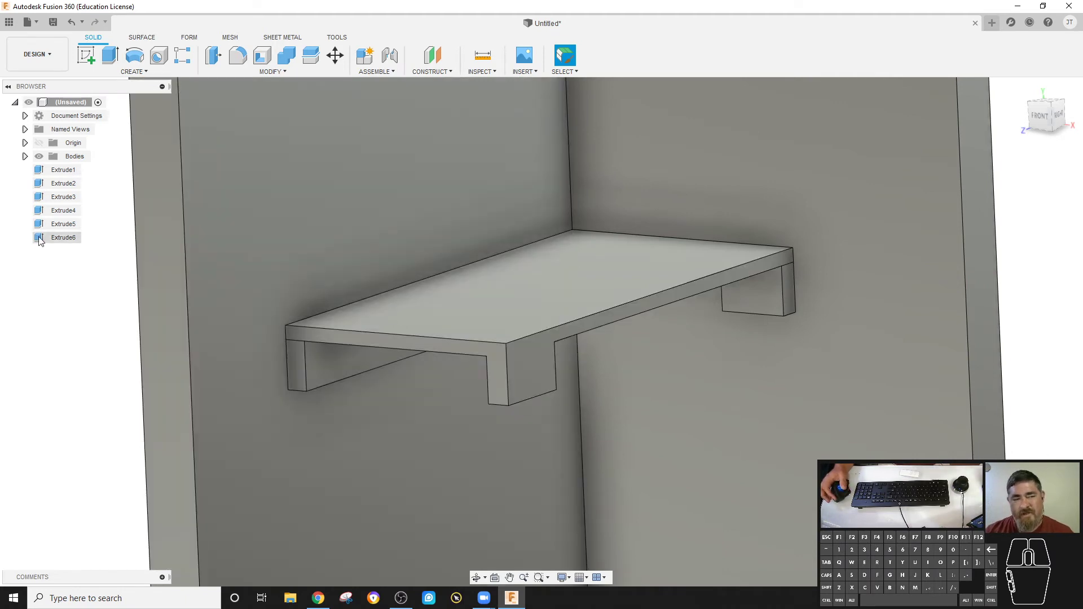
double_click(42, 239)
double_click(41, 240)
click(53, 263)
click(73, 298)
click(71, 238)
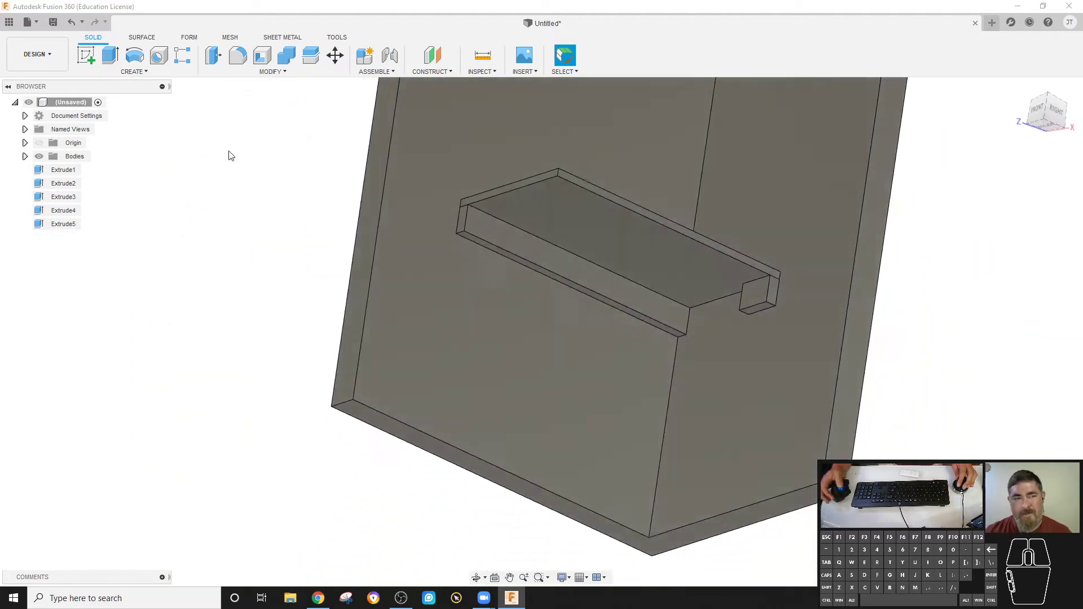
Step: Create a 3.5 × 1.5 in, 30 in tall leg under the desktop's front corner as a New Body
click(119, 74)
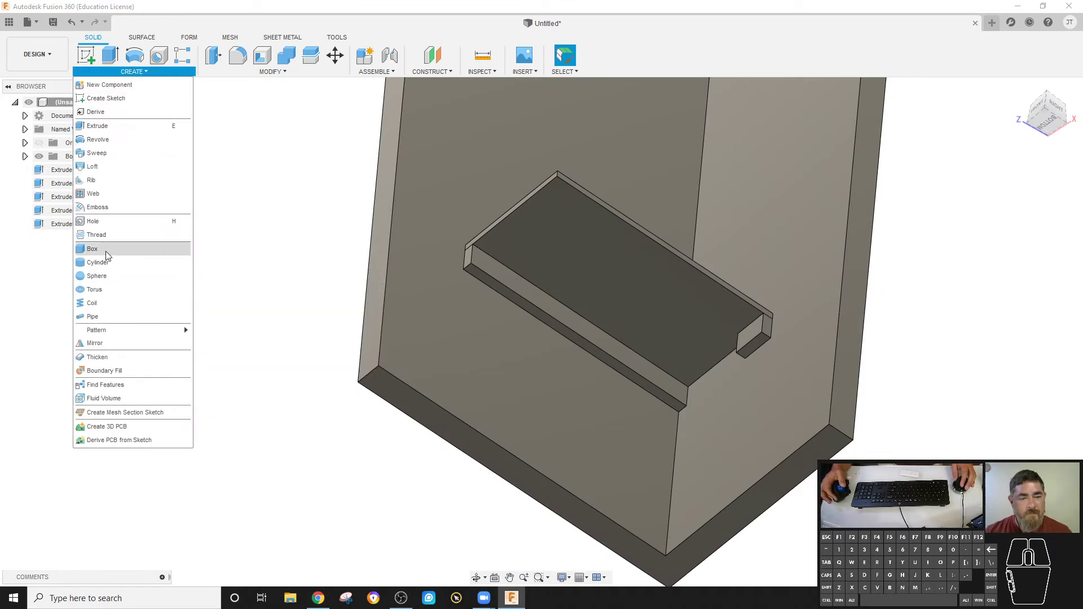
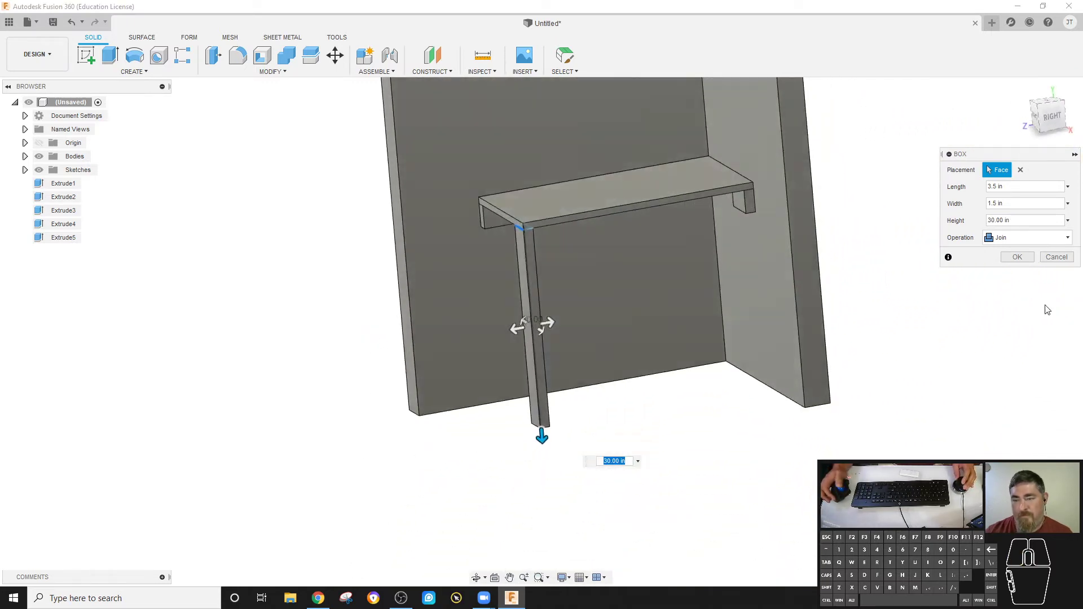
click(1020, 246)
click(1020, 295)
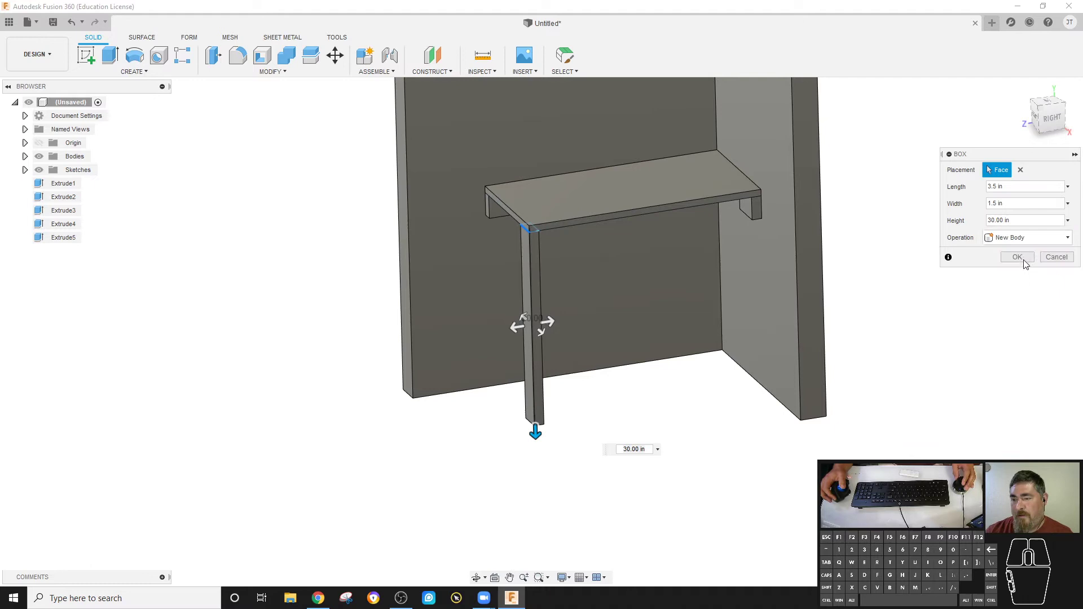
click(1025, 259)
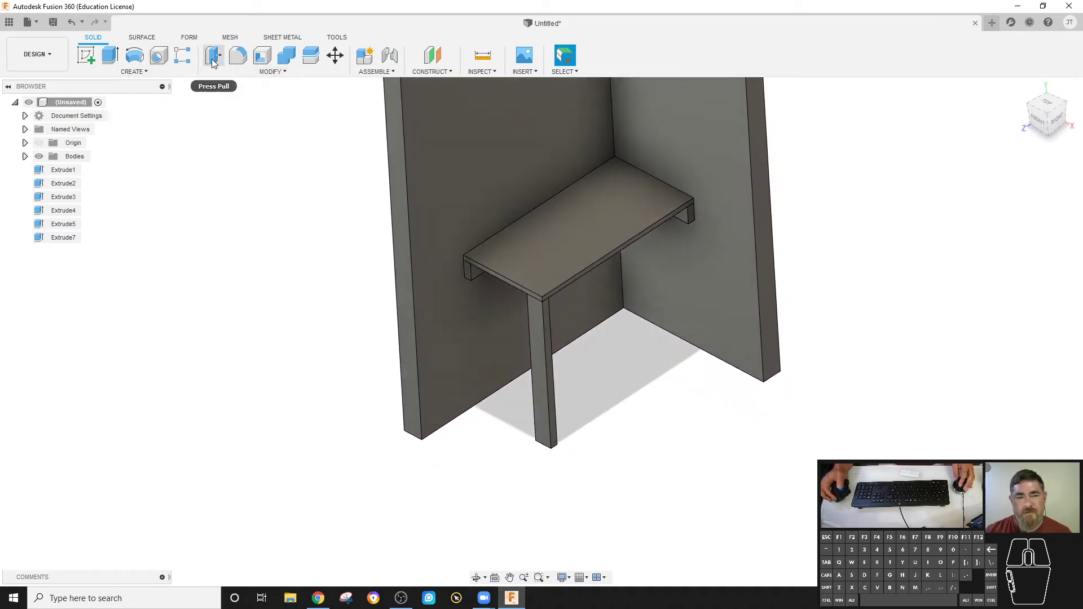
Step: Press Pull the desktop front face and support end out 4 in, then move the leg -4 in in Y
click(214, 61)
middle_click(667, 218)
middle_click(673, 222)
middle_click(703, 222)
click(724, 214)
click(746, 225)
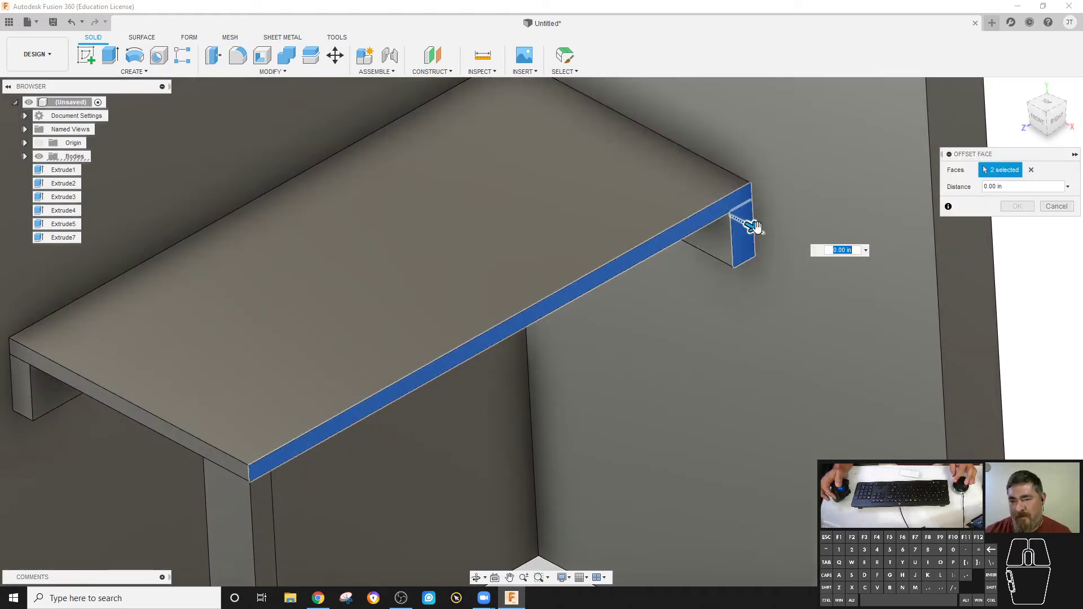
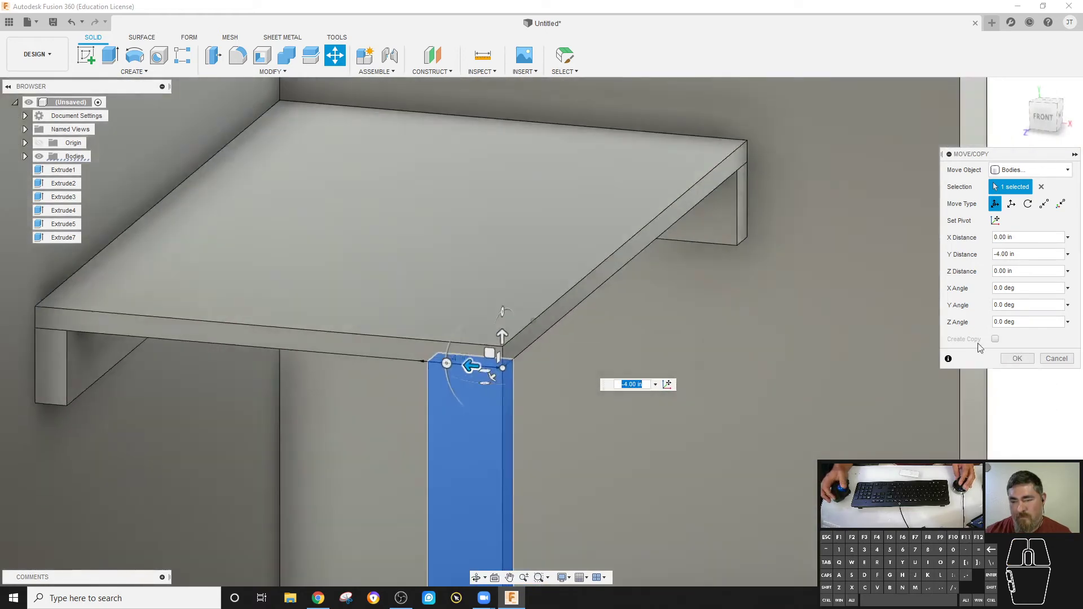
click(1026, 359)
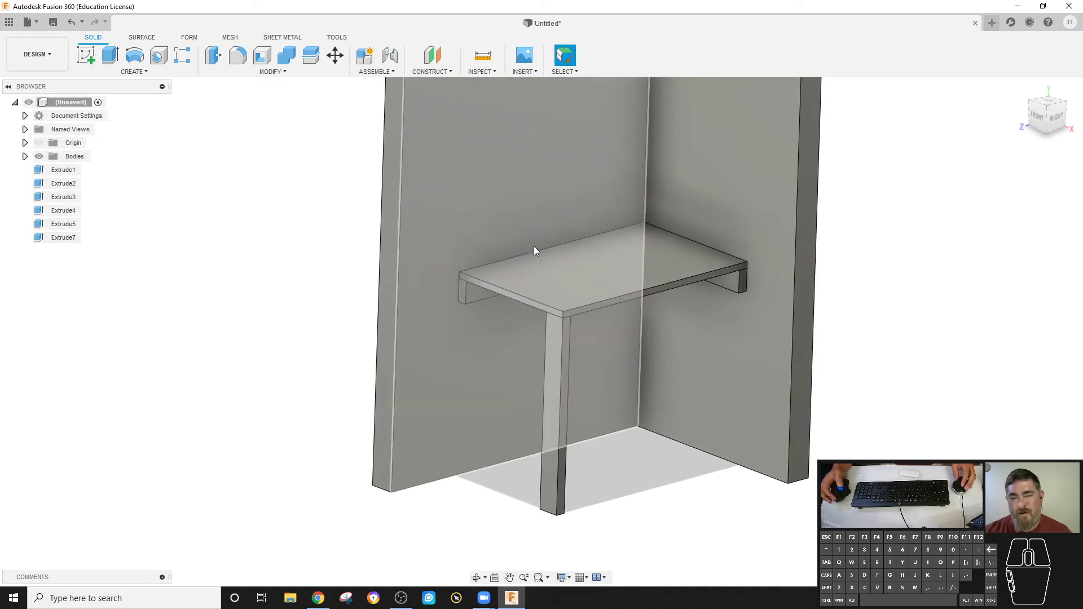
Step: Create a 3.5 × 1.5 in, 8 in tall post on the desktop top as a New Body and begin repositioning it
click(134, 75)
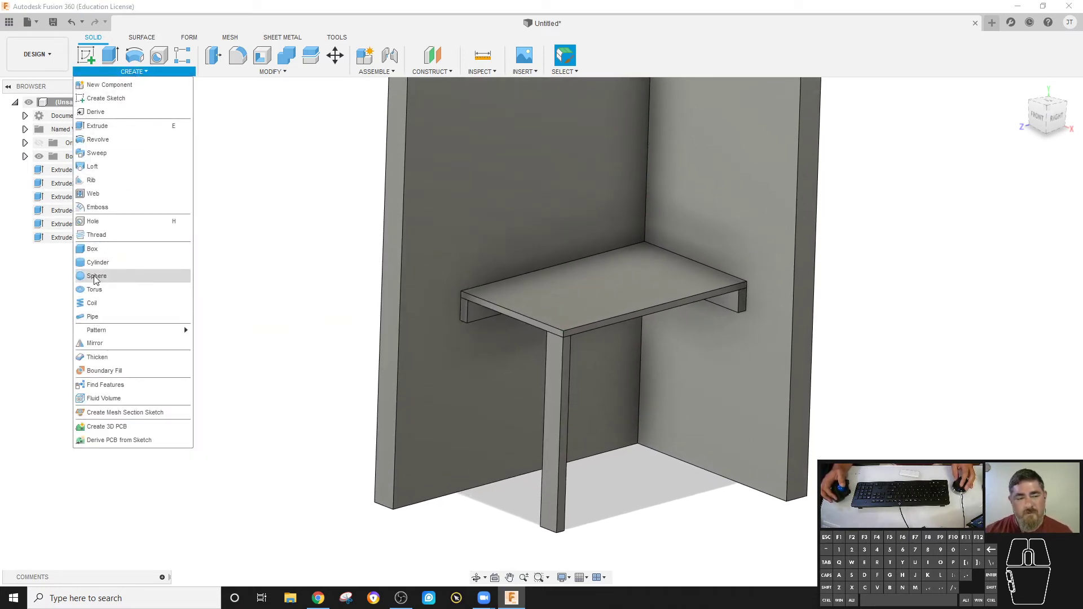
click(103, 253)
click(515, 271)
click(465, 273)
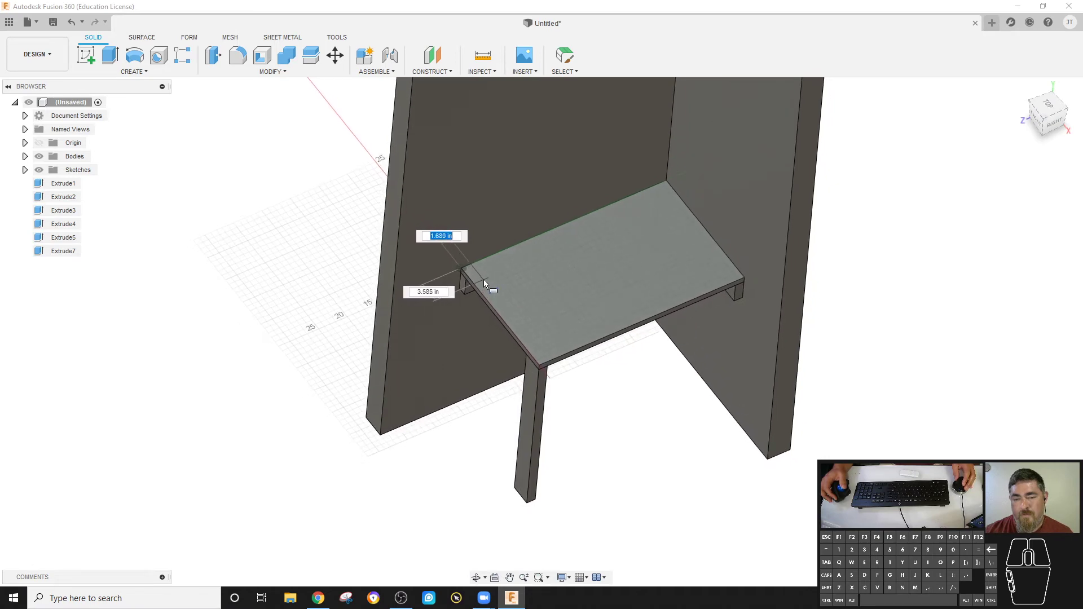
click(487, 283)
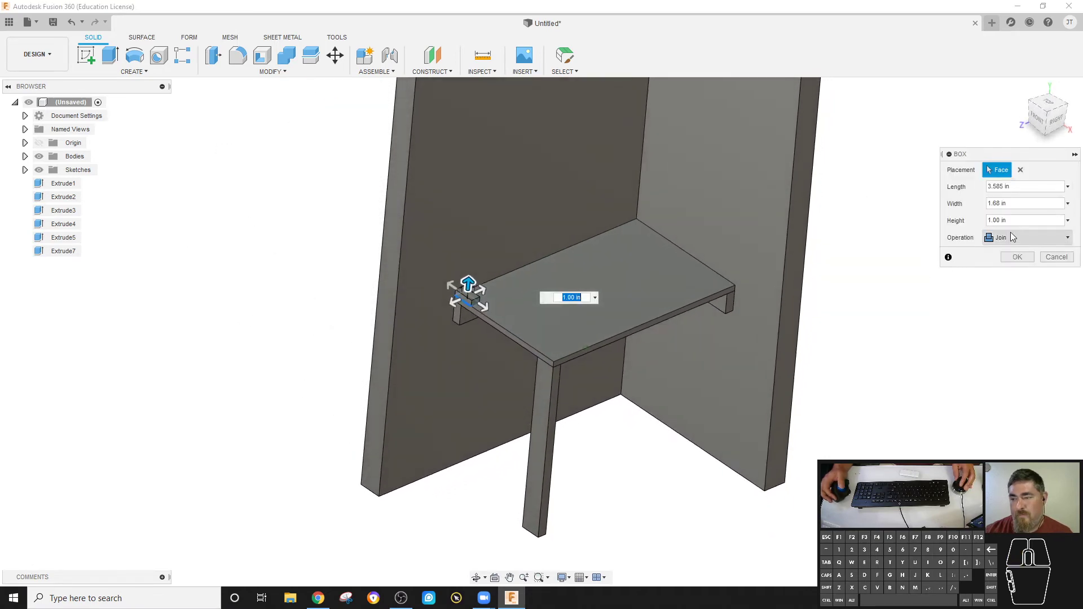
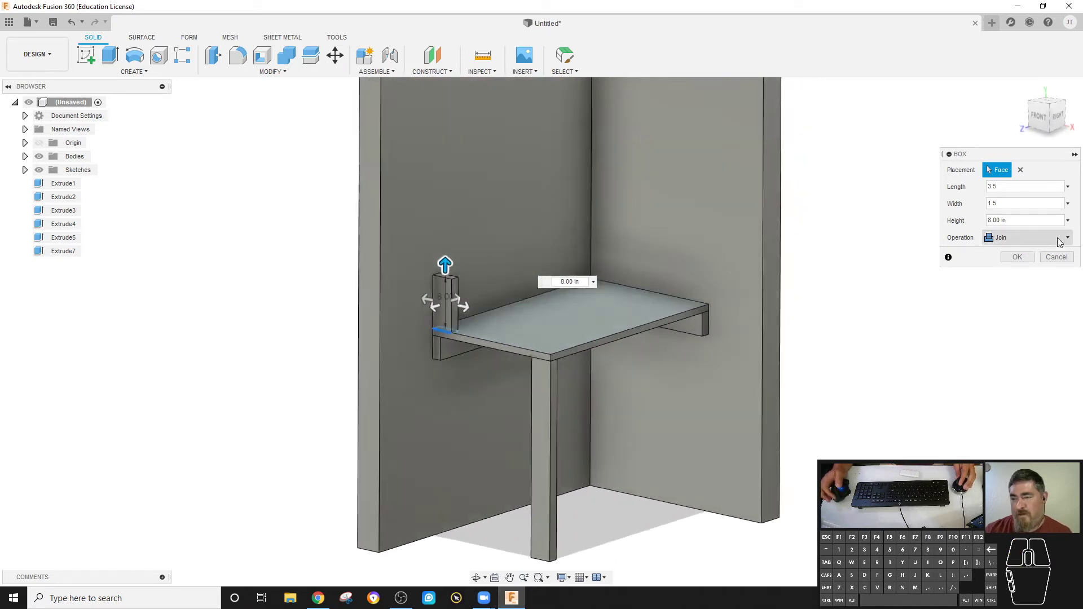
click(1029, 244)
click(1033, 296)
click(1028, 258)
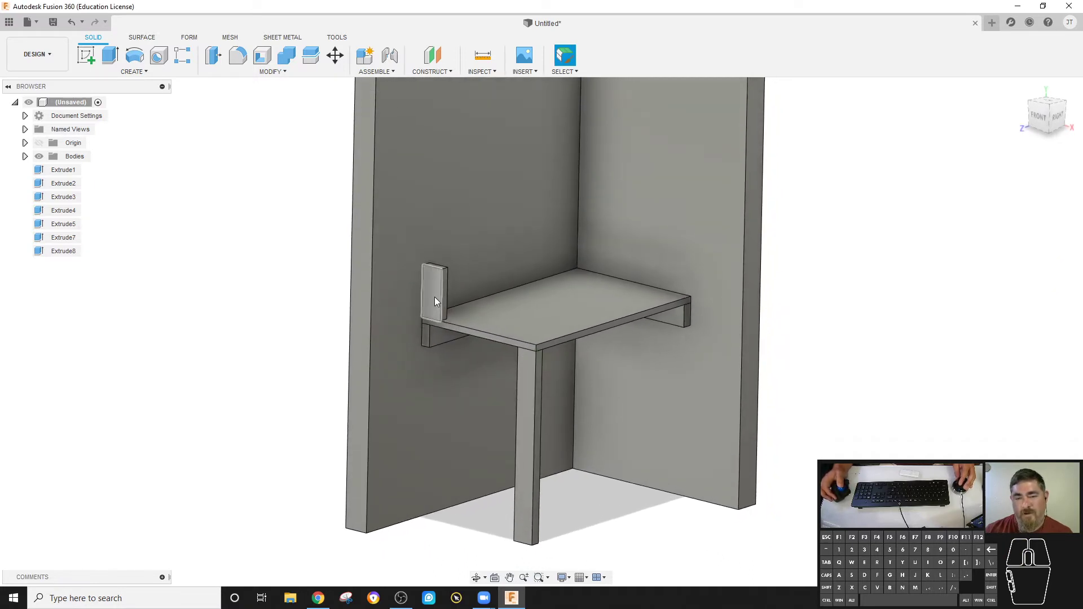
click(336, 57)
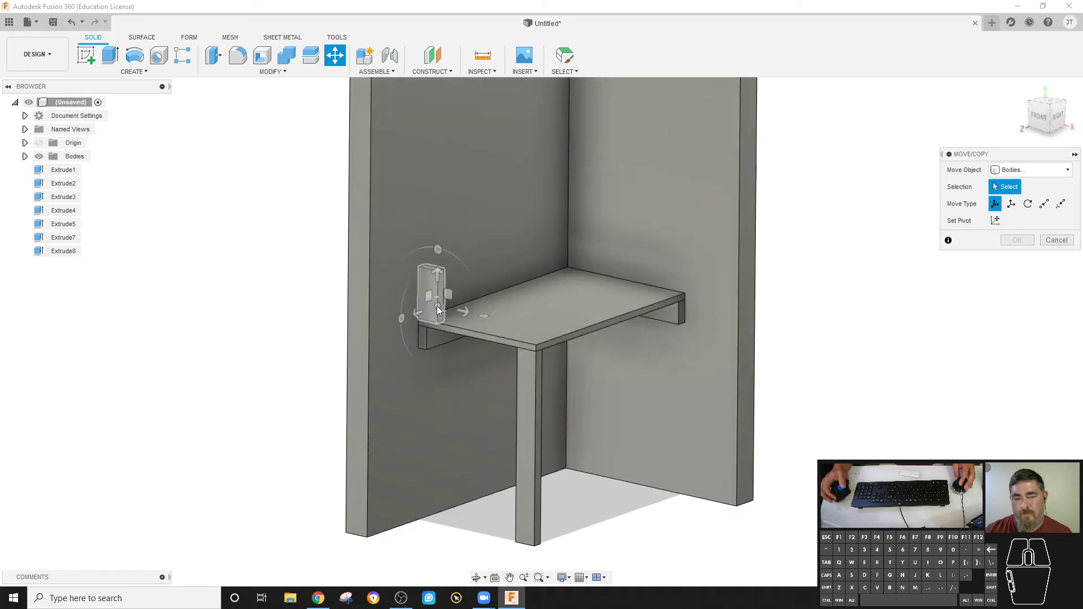
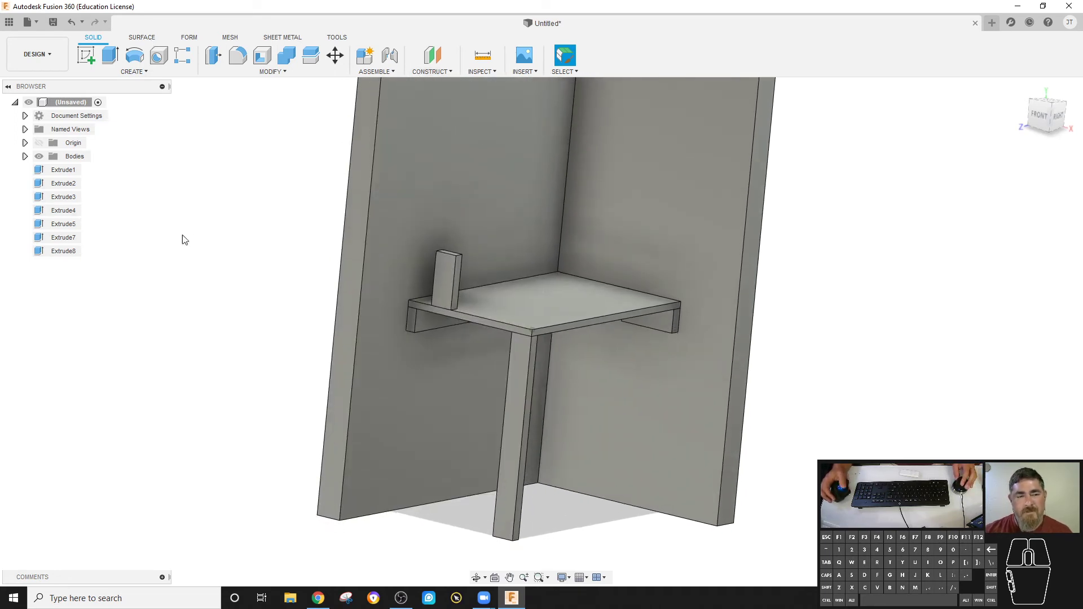
Step: Copy the upright post and move the duplicate -34 in Z to the far end
click(27, 159)
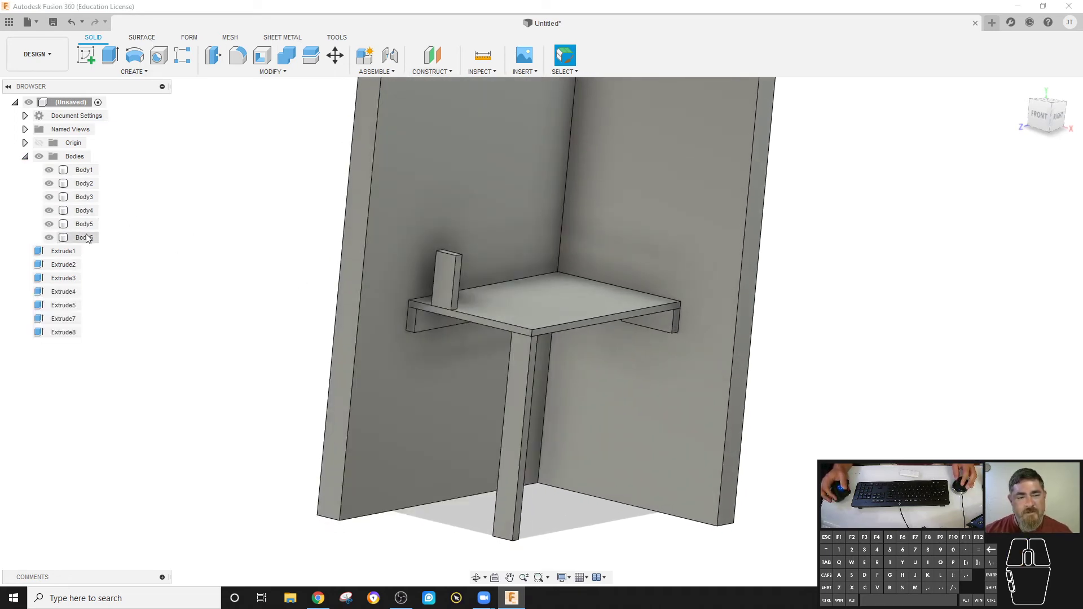
click(87, 240)
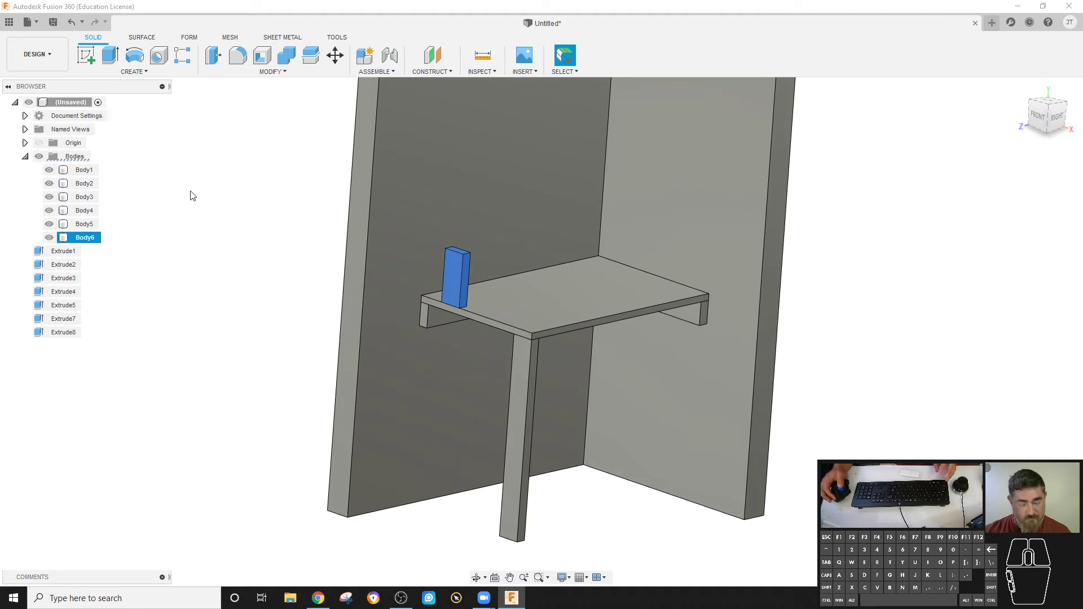
key(ctrl+c)
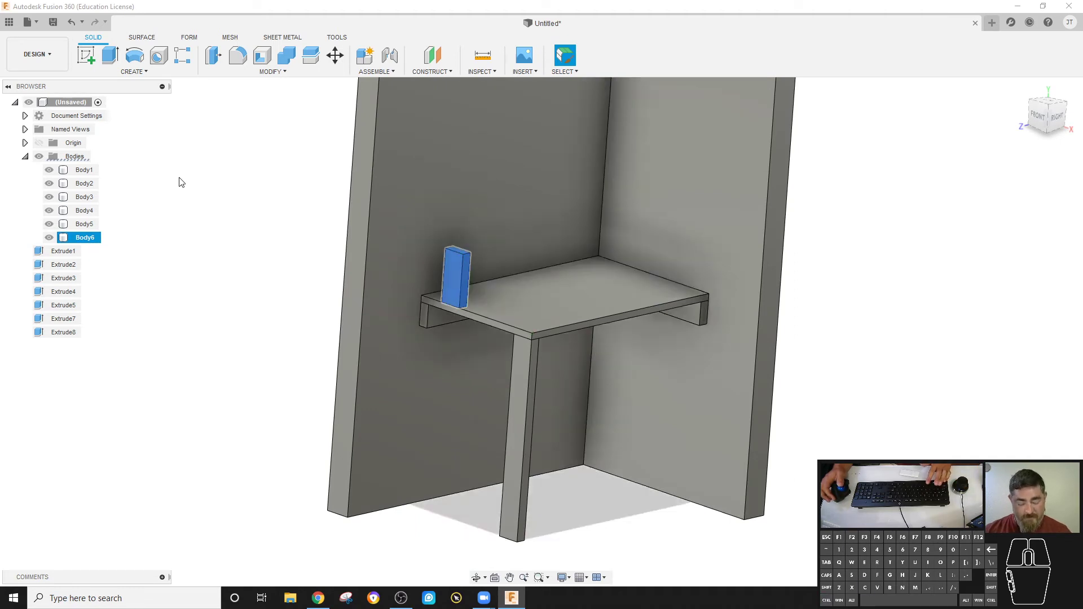
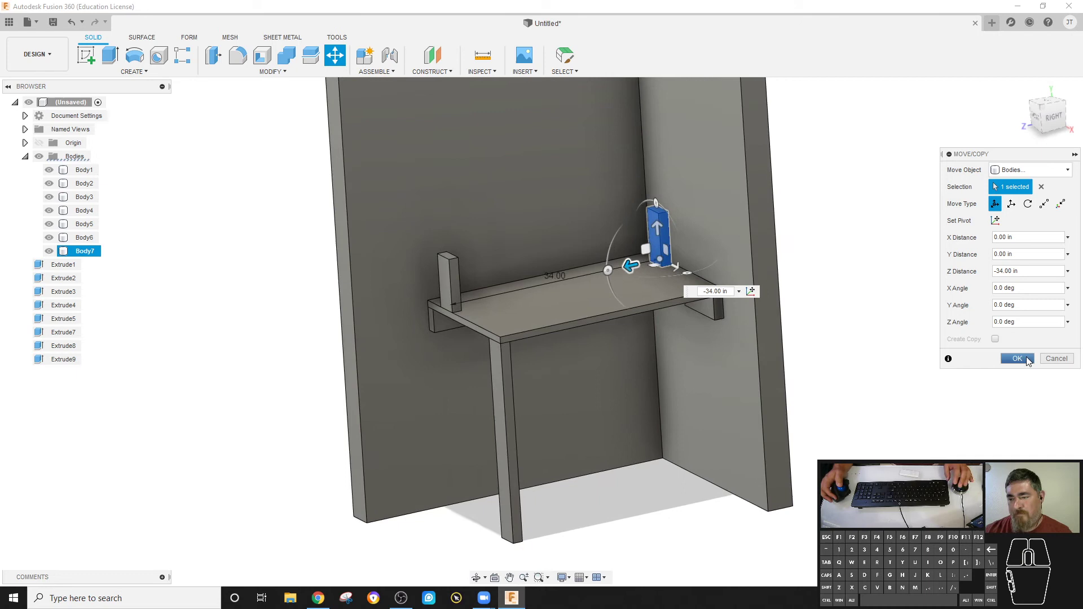
click(1070, 357)
click(446, 334)
Step: Copy the under-desk rail Body3 and raise the duplicate 9 in Y onto the posts
click(89, 201)
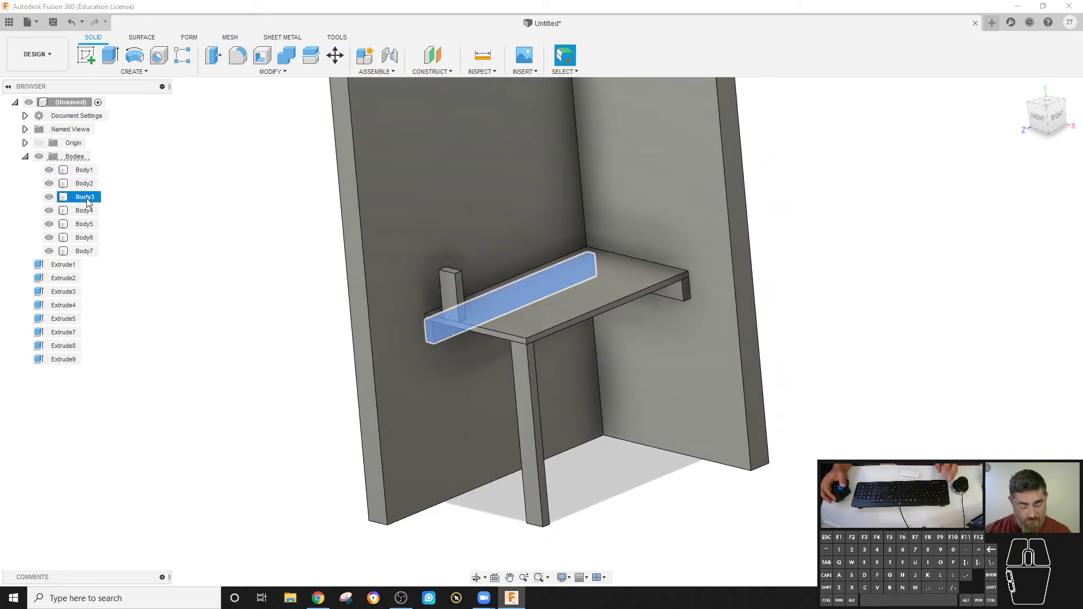
key(ctrl+c)
key(ctrl+v)
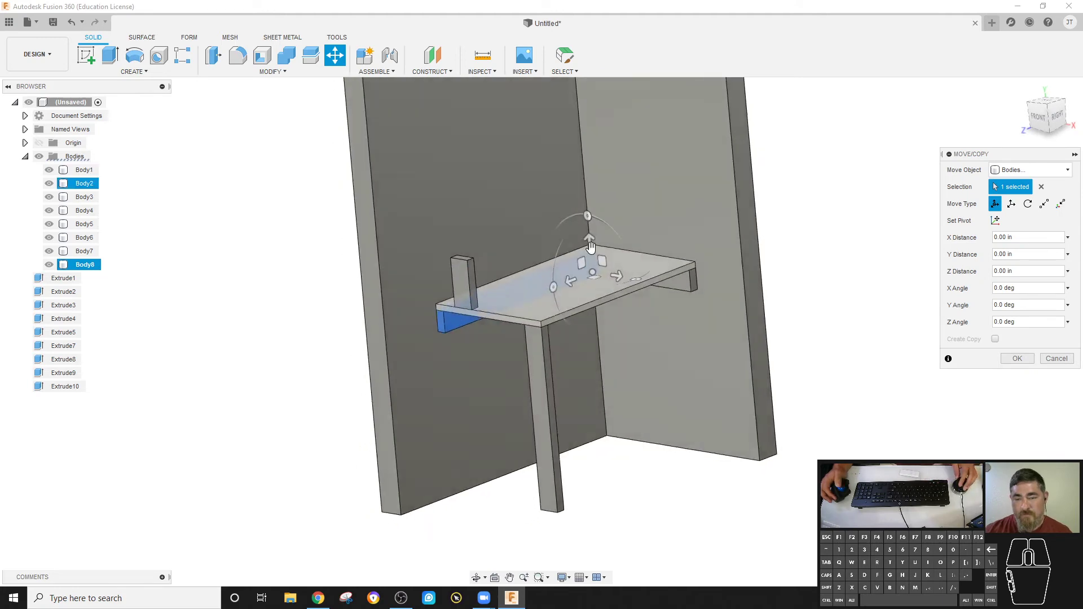
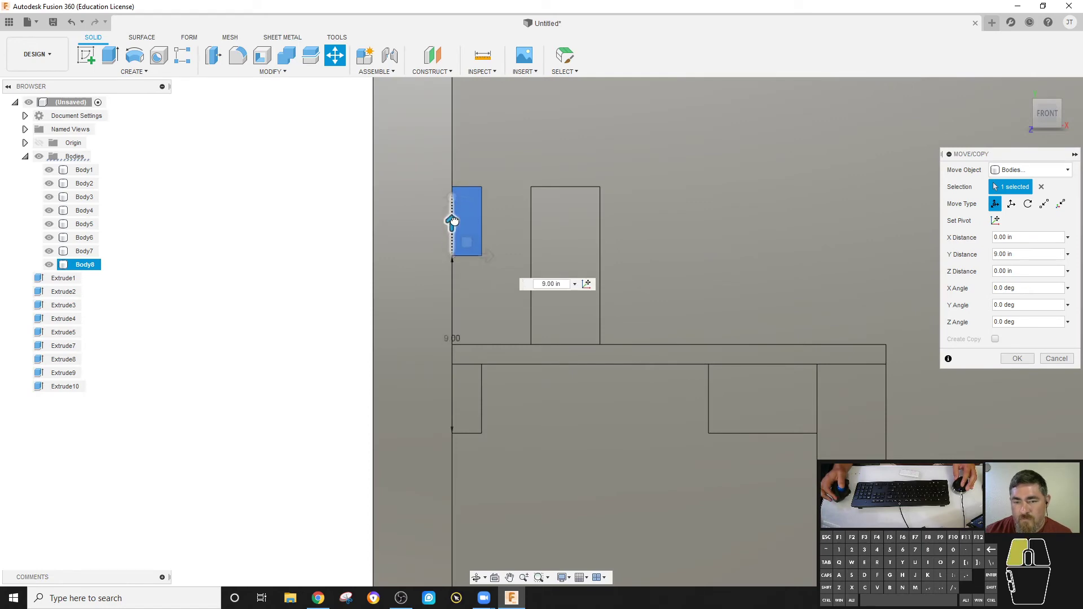
click(1021, 362)
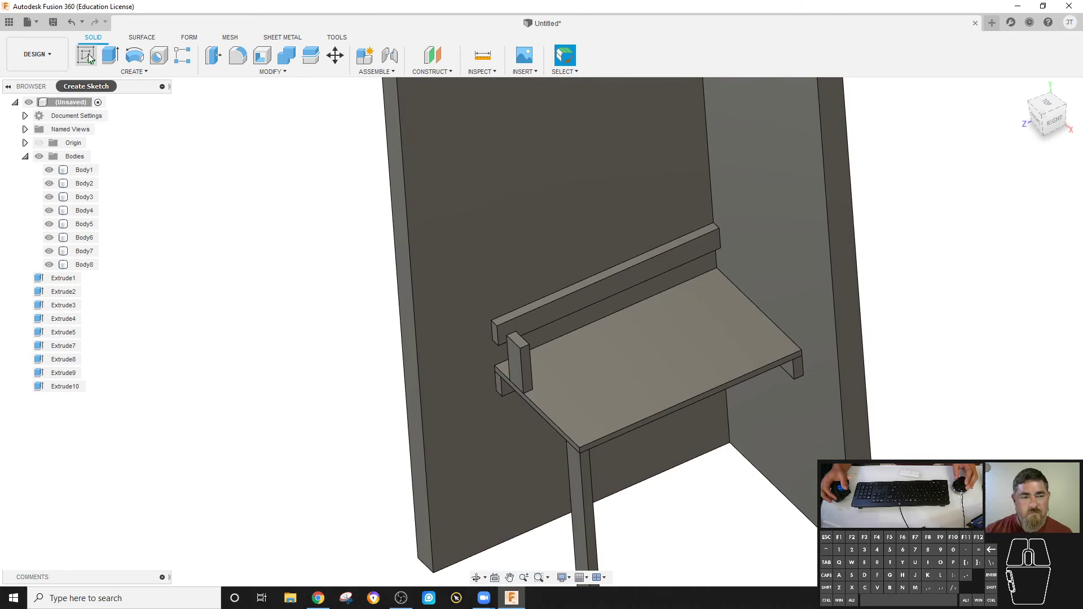
Step: Place a box shelf across the top of the supports, then undo the attempt that went wrong
click(90, 81)
click(130, 74)
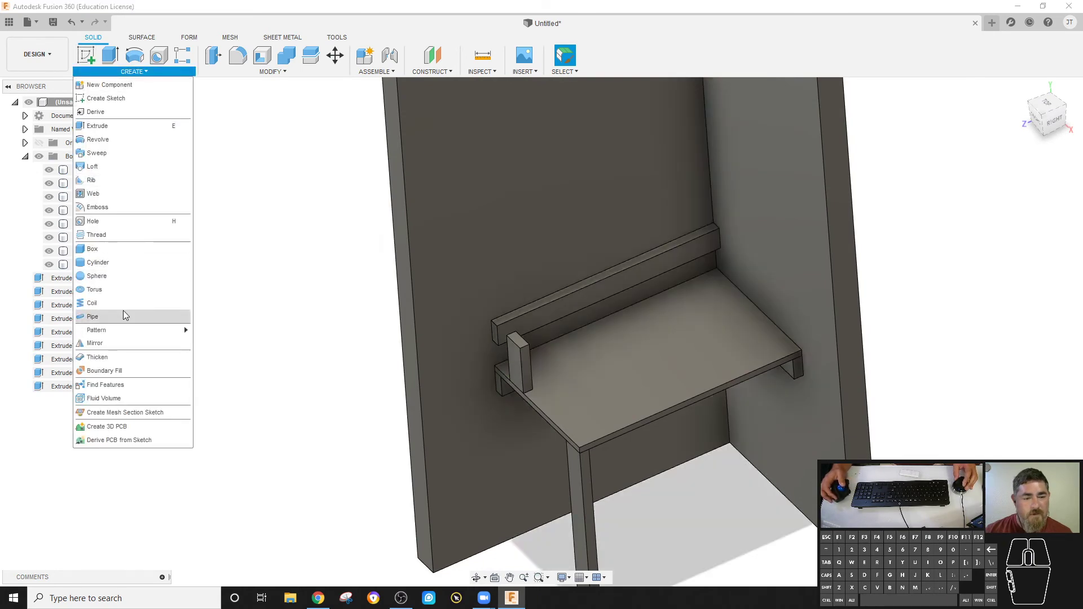
click(111, 256)
middle_click(708, 227)
click(717, 234)
click(718, 225)
click(457, 398)
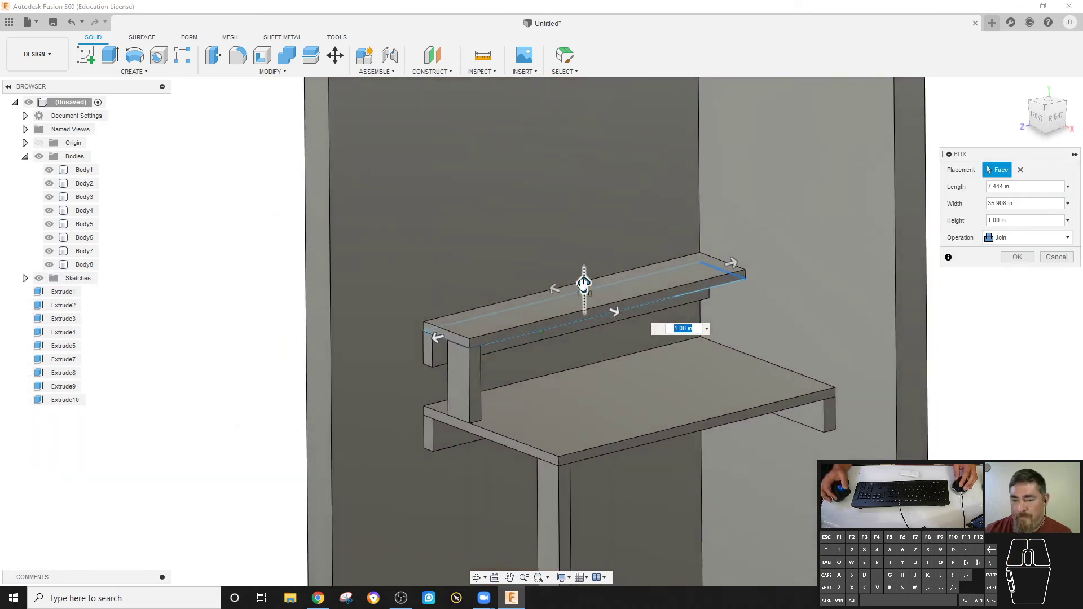
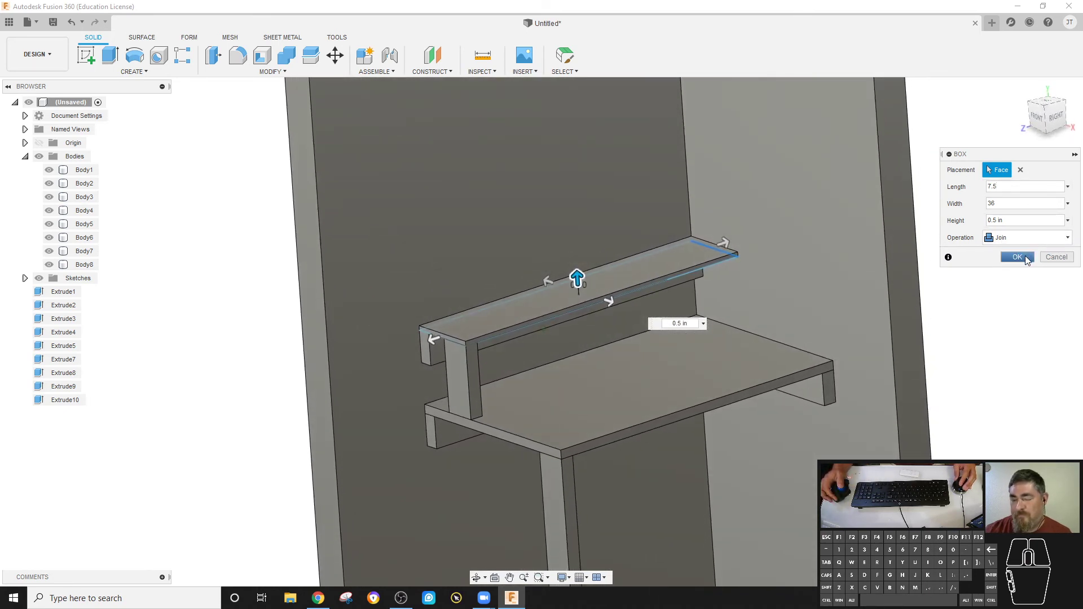
click(1029, 258)
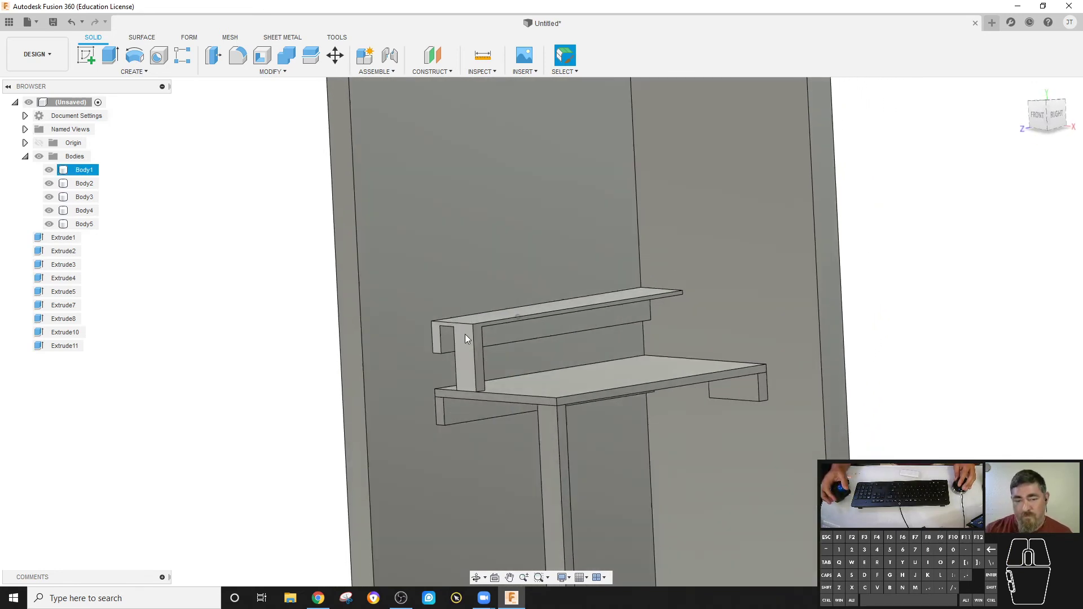
key(ctrl+z)
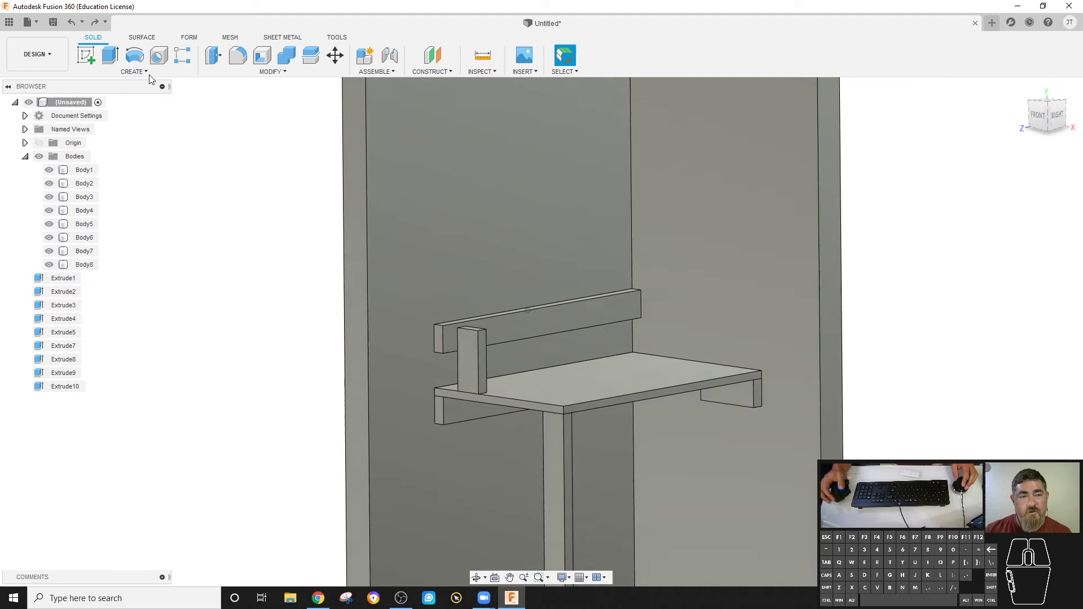
Step: Start a new box on the rail top with its base rectangle spanning rail and post
click(137, 76)
click(139, 253)
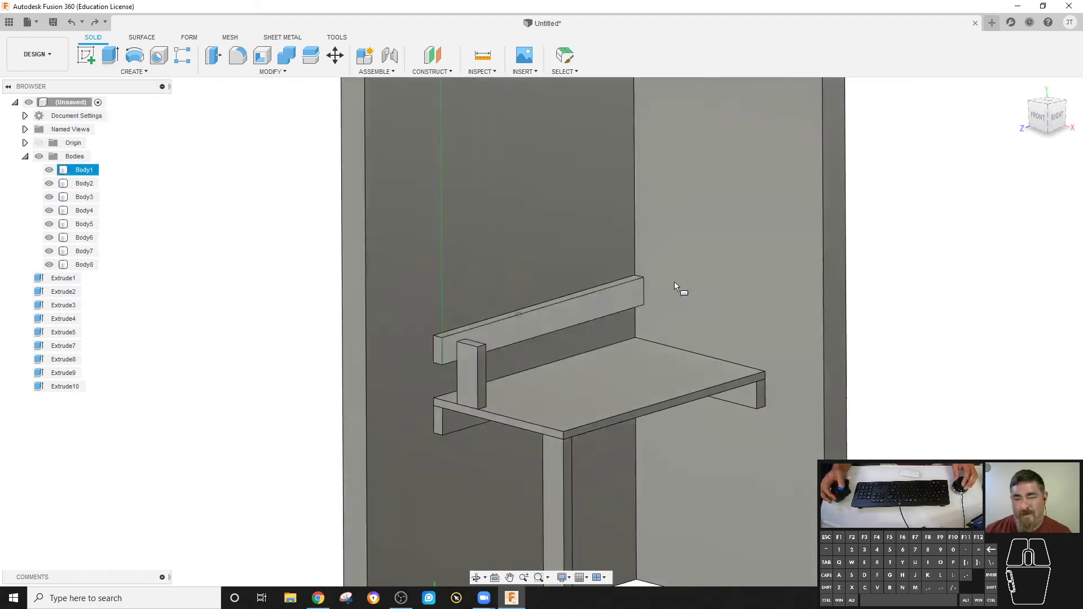
middle_click(630, 245)
scroll(up, 3)
click(646, 248)
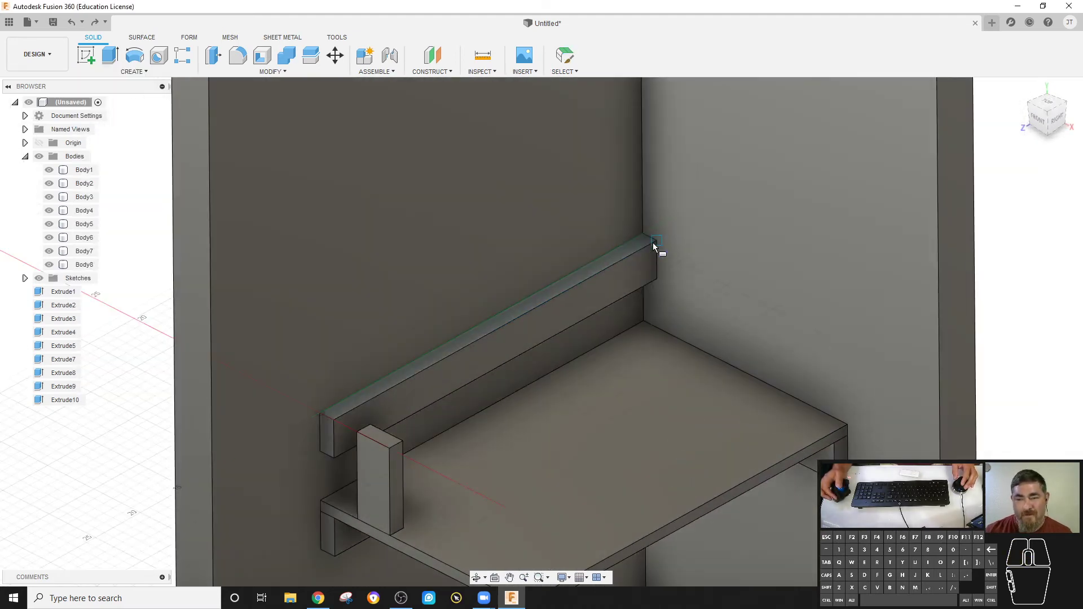
click(649, 239)
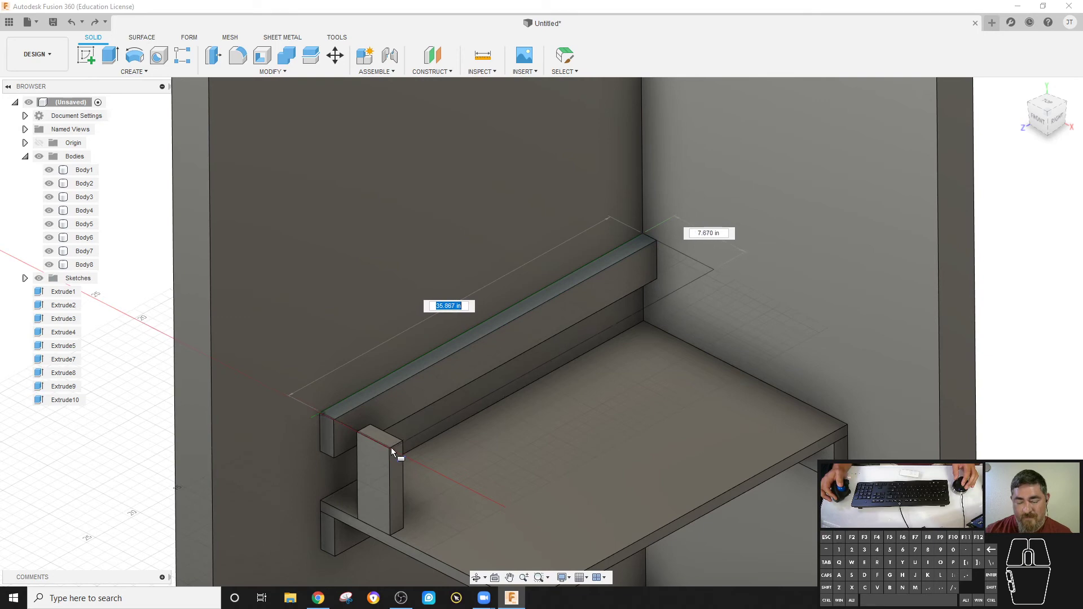
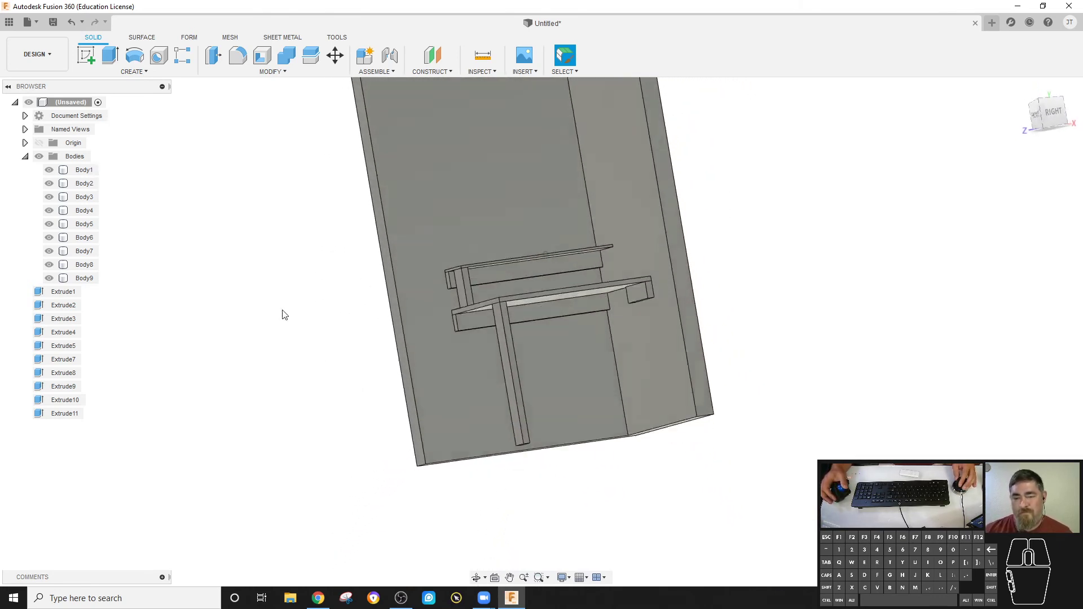
Step: Draw a large box base rectangle on the ground plane under the walls and bench
click(125, 76)
click(144, 257)
click(641, 419)
click(646, 414)
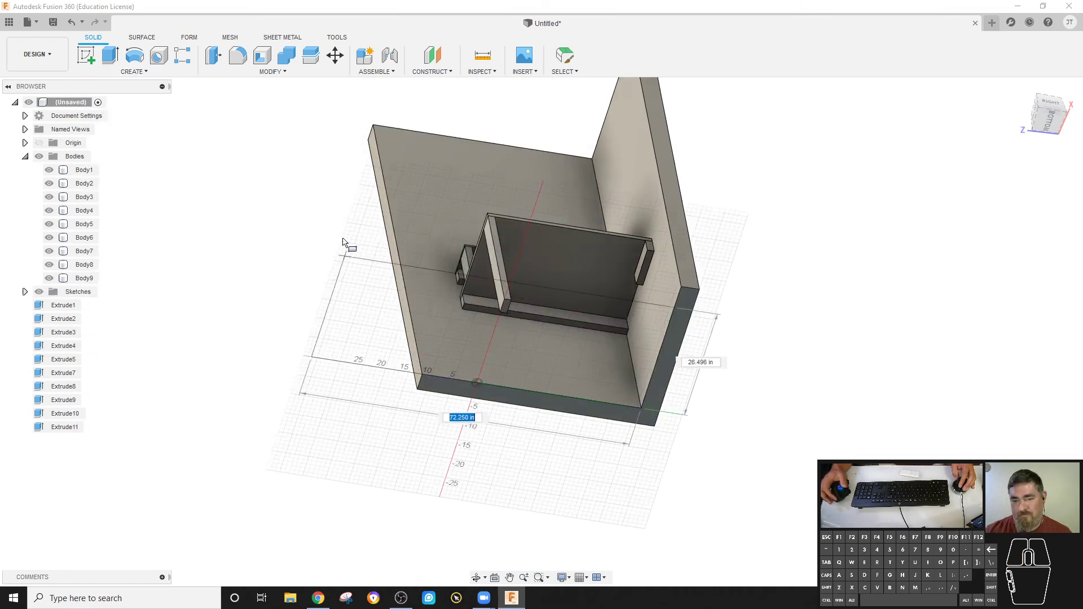
click(339, 144)
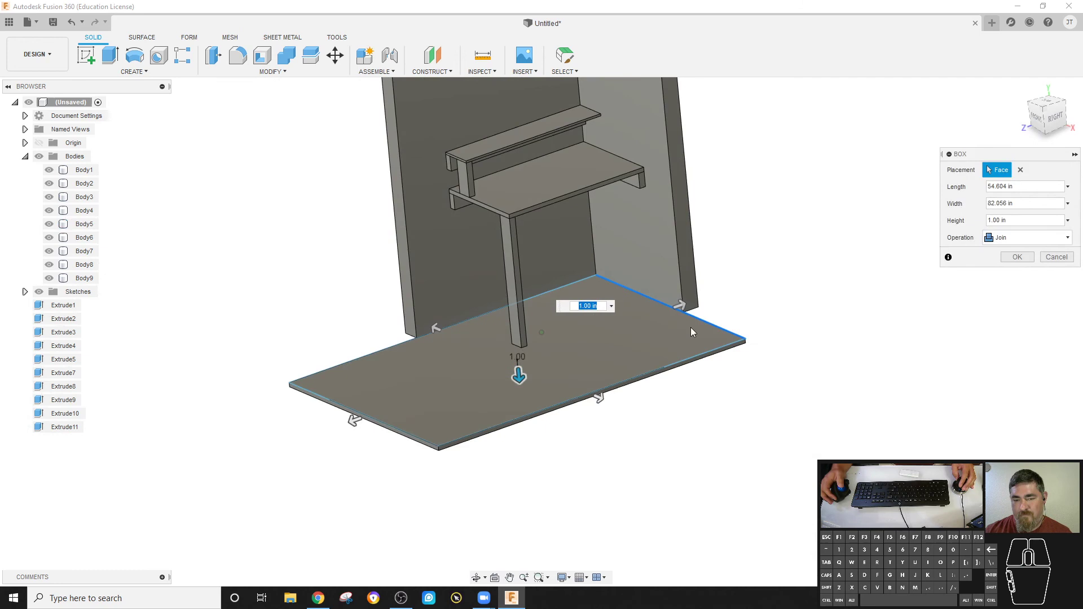
Step: Set the floor slab to 1 in thickness and create it
click(1020, 240)
click(1019, 294)
click(1021, 259)
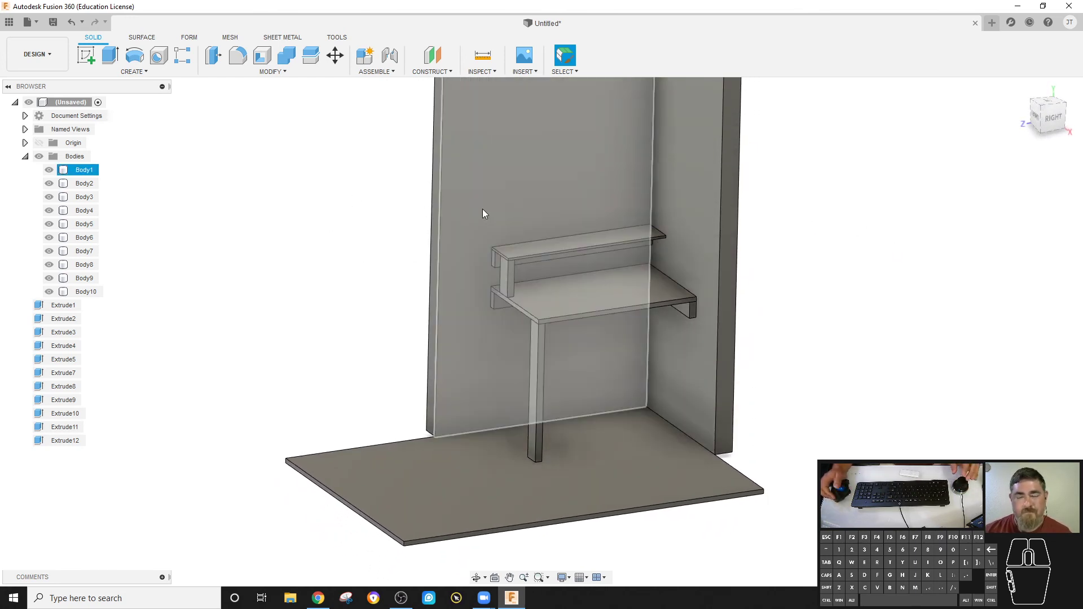
middle_click(488, 212)
scroll(up, 3)
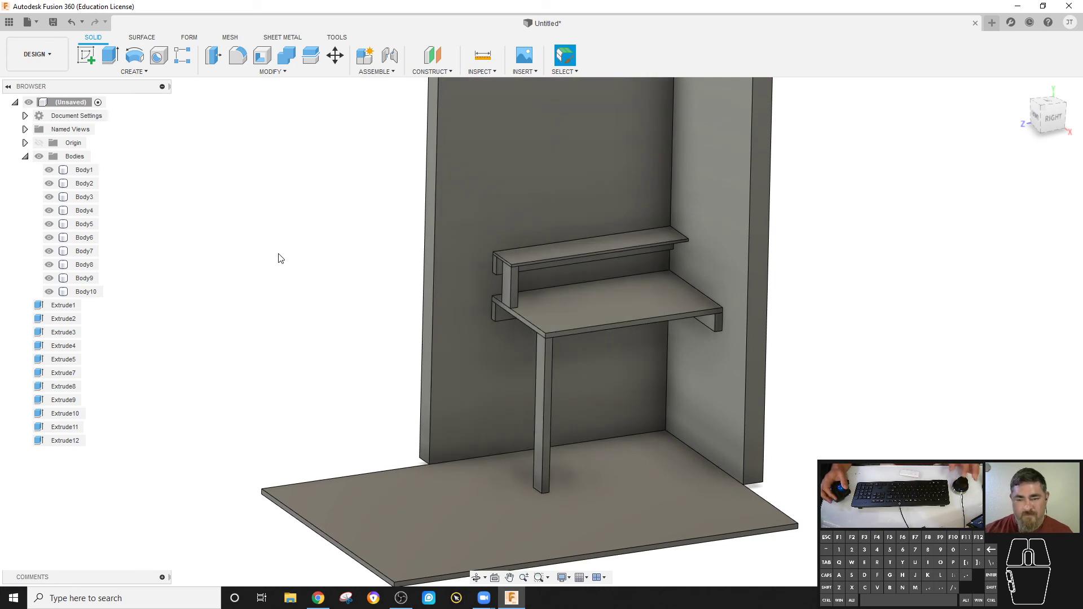
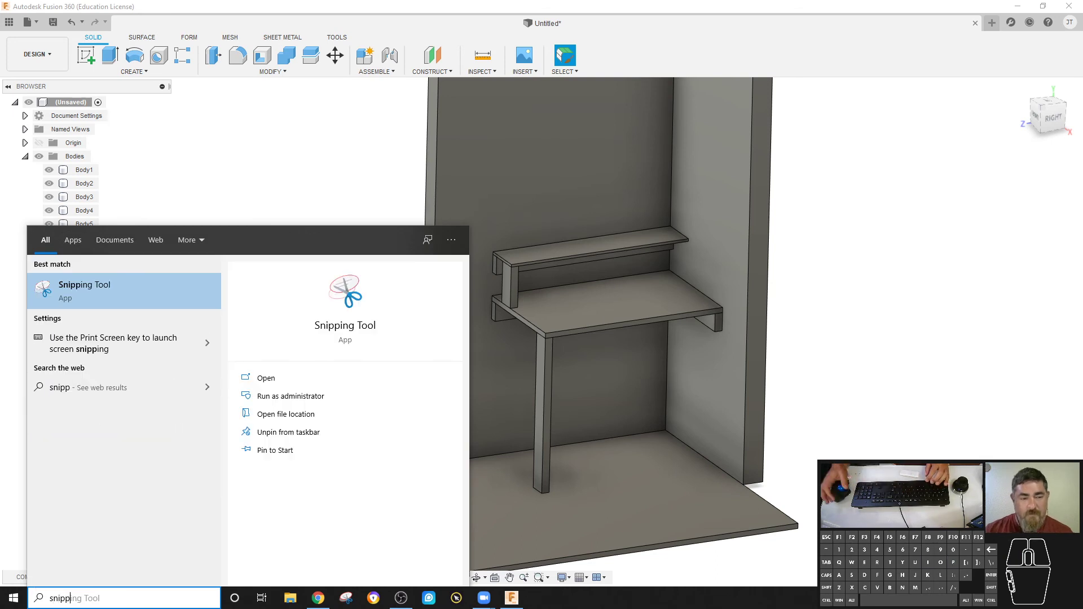
Step: Capture the model with Snipping Tool and save it as a PNG in the Pictures folder
right_click(145, 288)
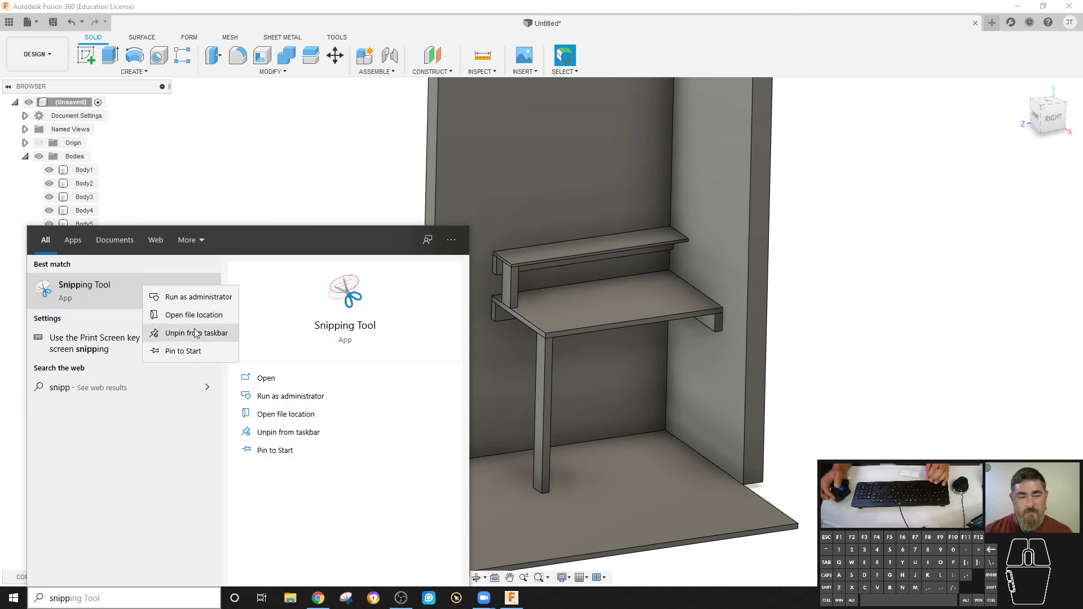
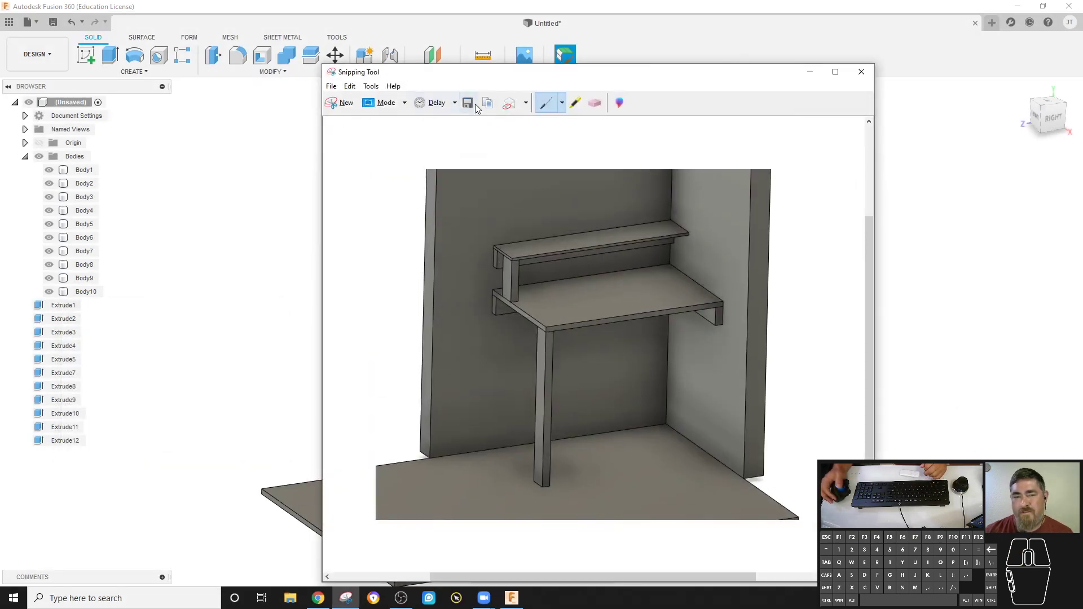
click(474, 104)
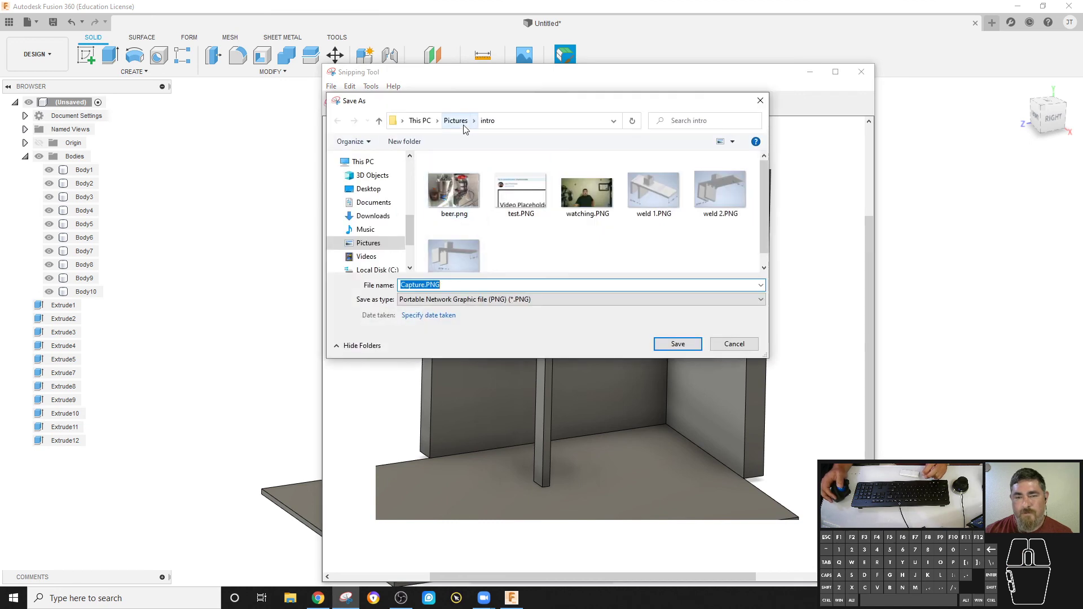
click(463, 126)
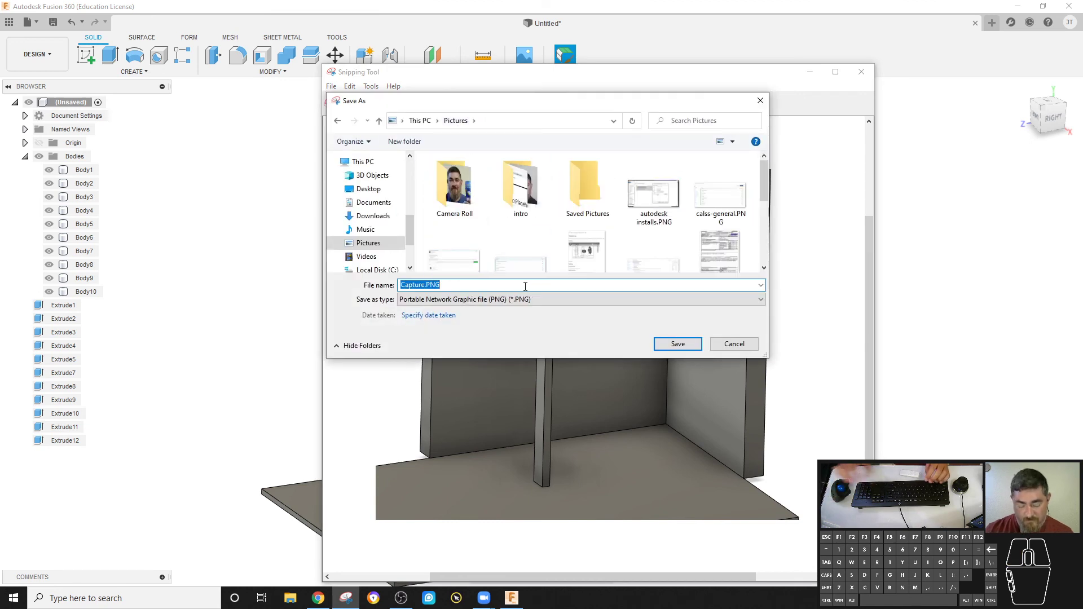
key(s)
key(b)
key(n)
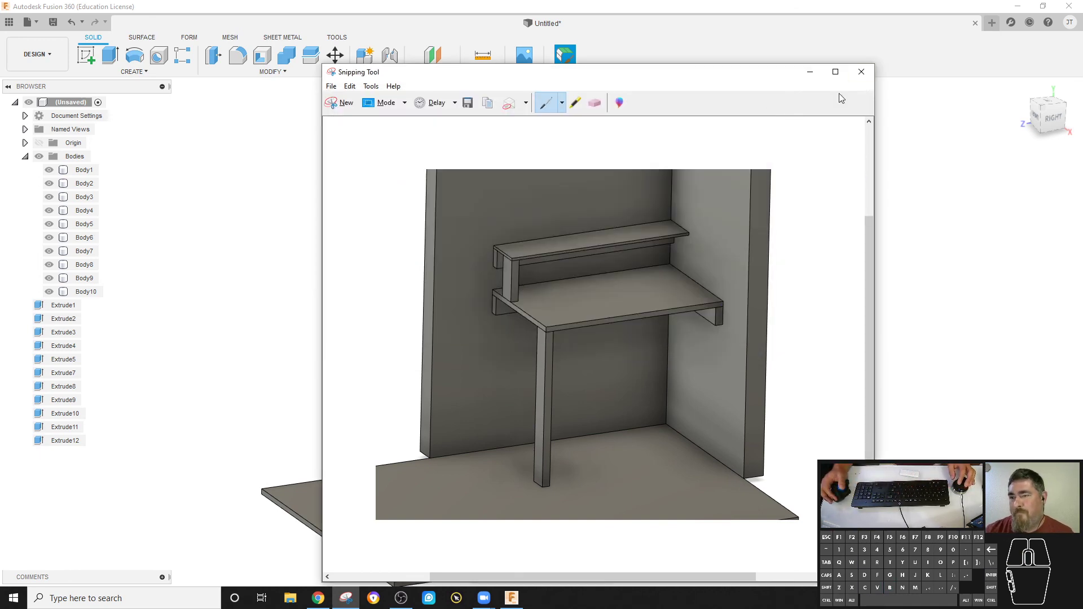
Step: Close Snipping Tool and bring the Canvas course page to the front
click(865, 80)
click(1021, 9)
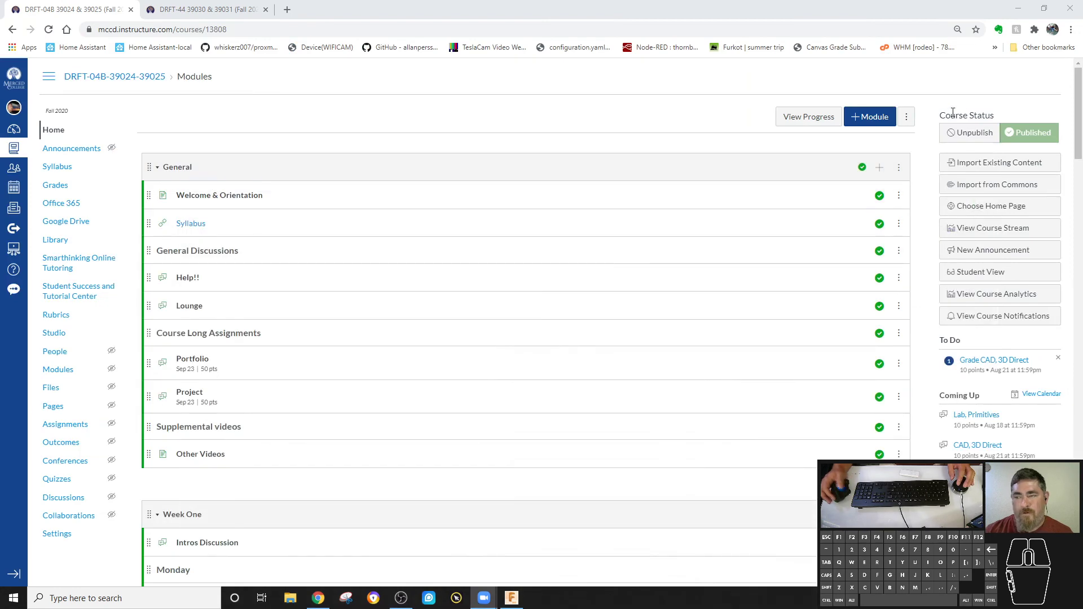
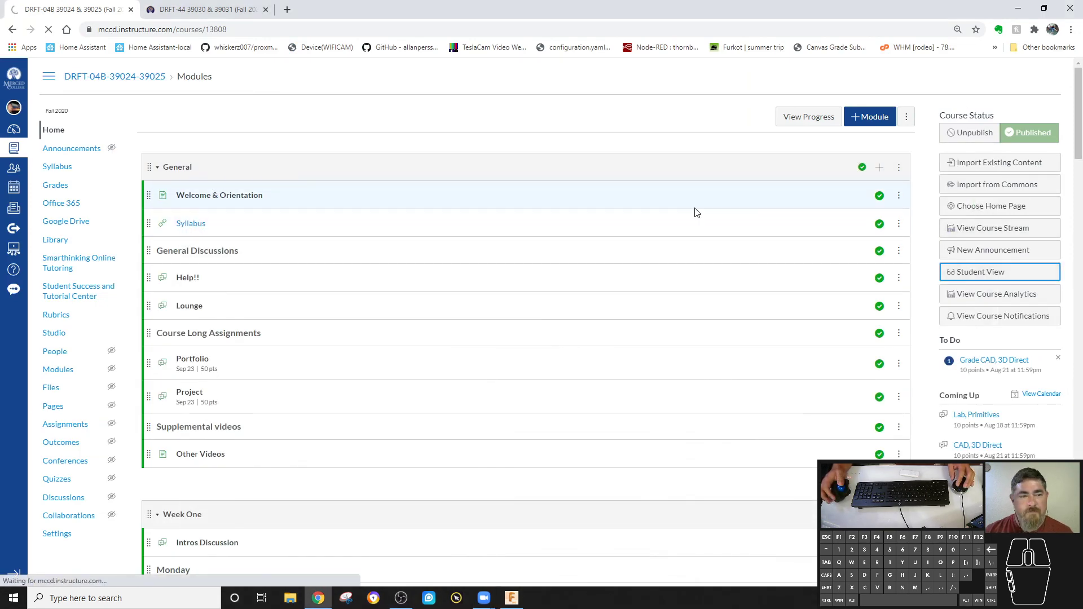
Step: Scroll the Canvas page to the Week One modules and the posted screenshot reply
middle_click(348, 286)
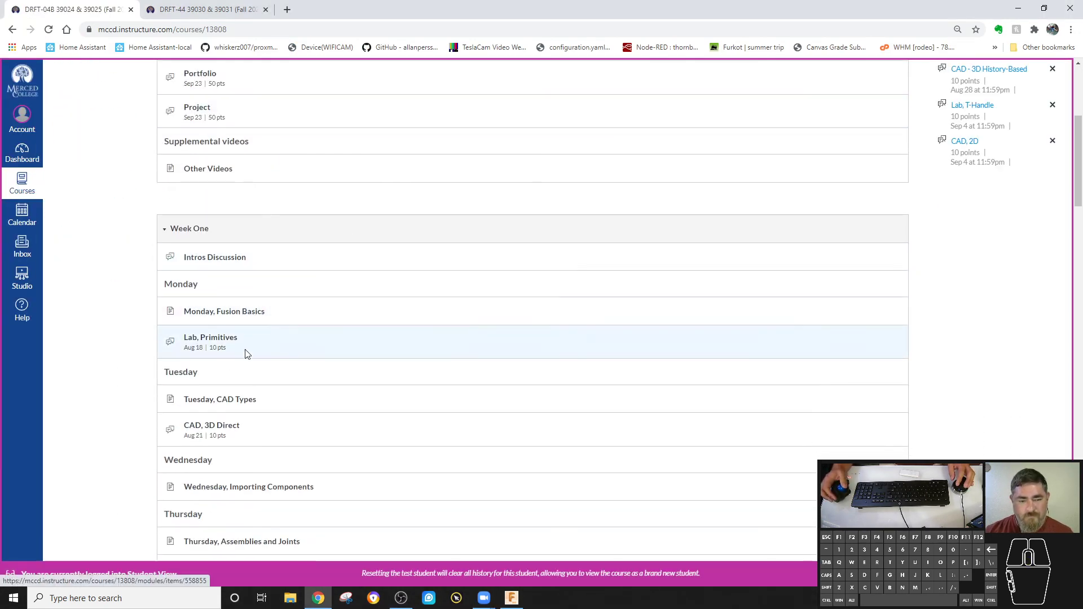
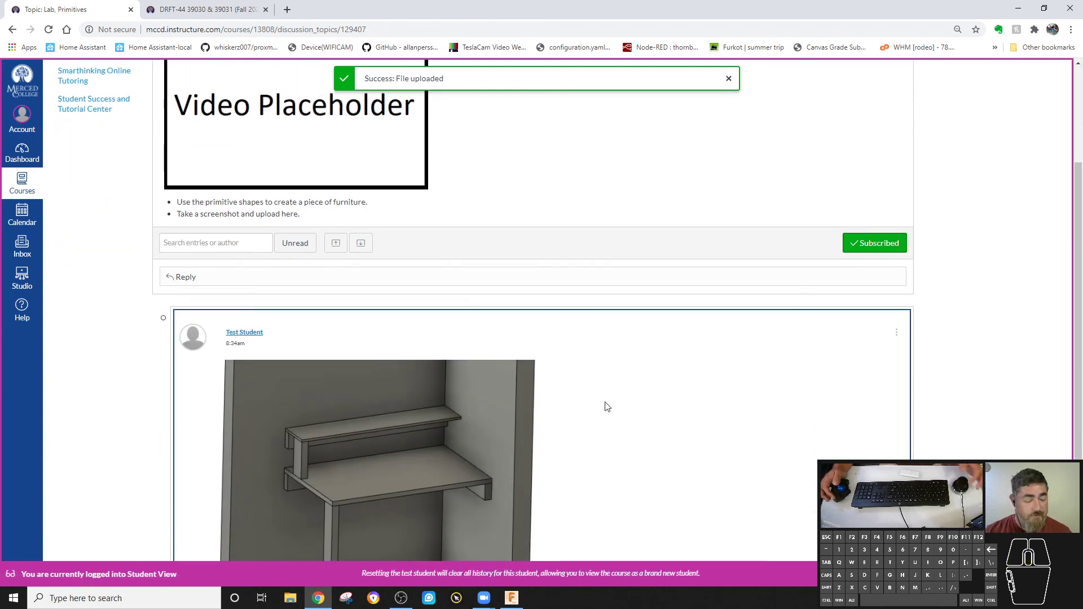
middle_click(609, 404)
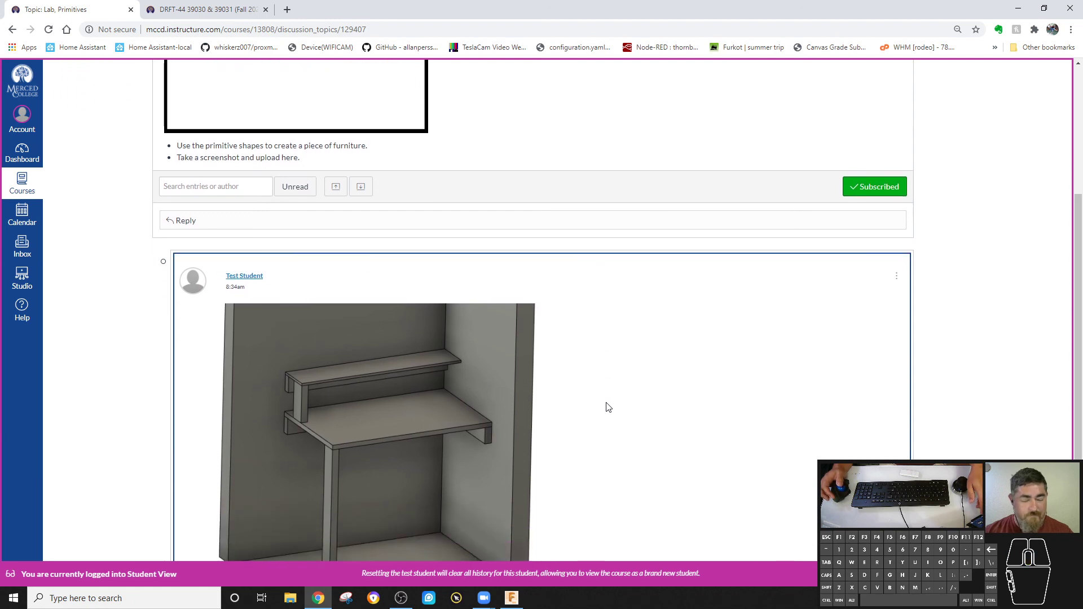